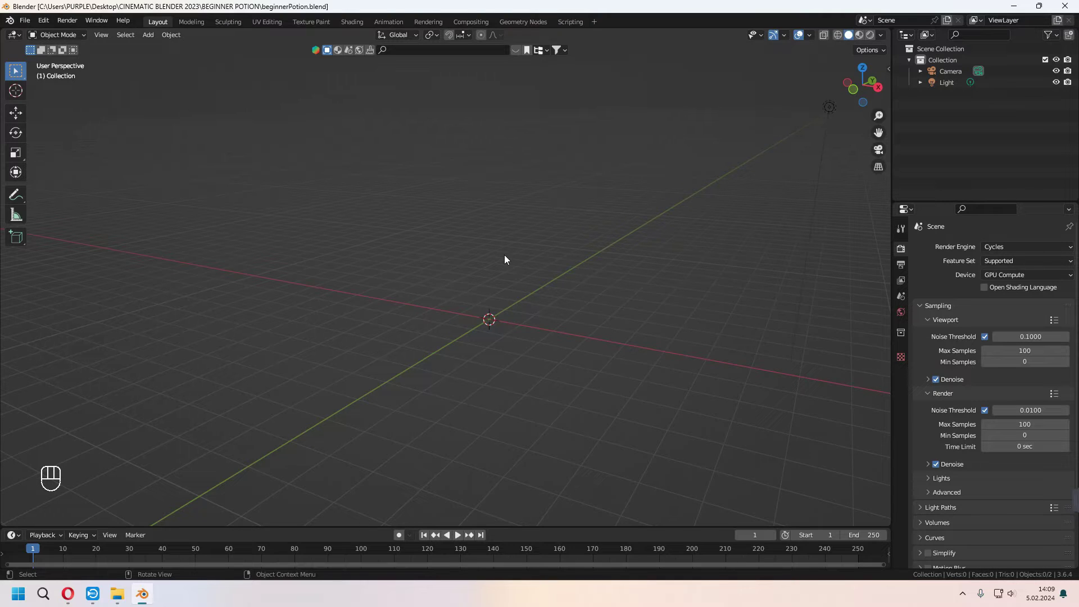
# - Orbit around the empty scene containing only the camera and light
pyautogui.middleClick(497, 287)
pyautogui.middleClick(150, 37)
pyautogui.moveTo(153, 43); pyautogui.dragTo(408, 157)
pyautogui.middleClick(472, 275)
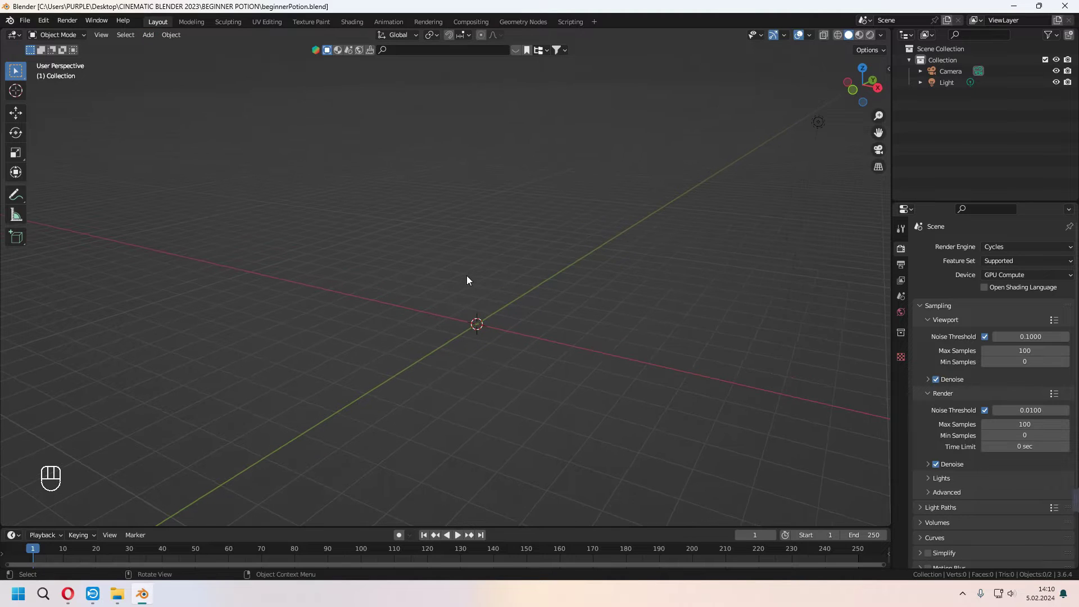
# - Add a UV sphere from the Shift+A Add > Mesh menu
pyautogui.press('shift+a')
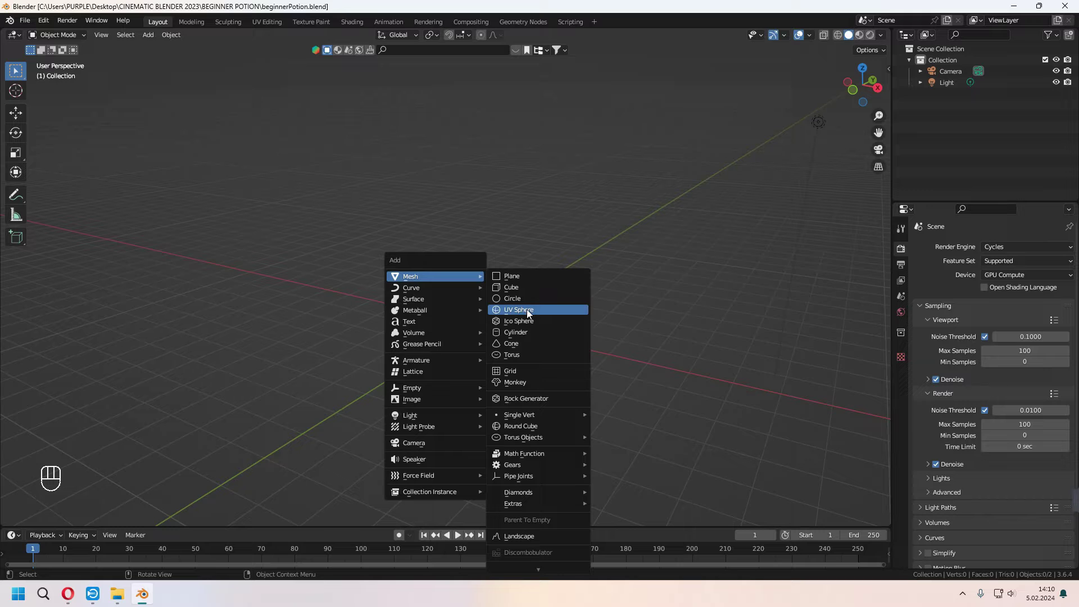
pyautogui.middleClick(543, 340)
pyautogui.middleClick(600, 386)
pyautogui.press('g')
pyautogui.middleClick(620, 406)
# - Check the sphere from the front, side and top numpad views
pyautogui.press('KP_1')
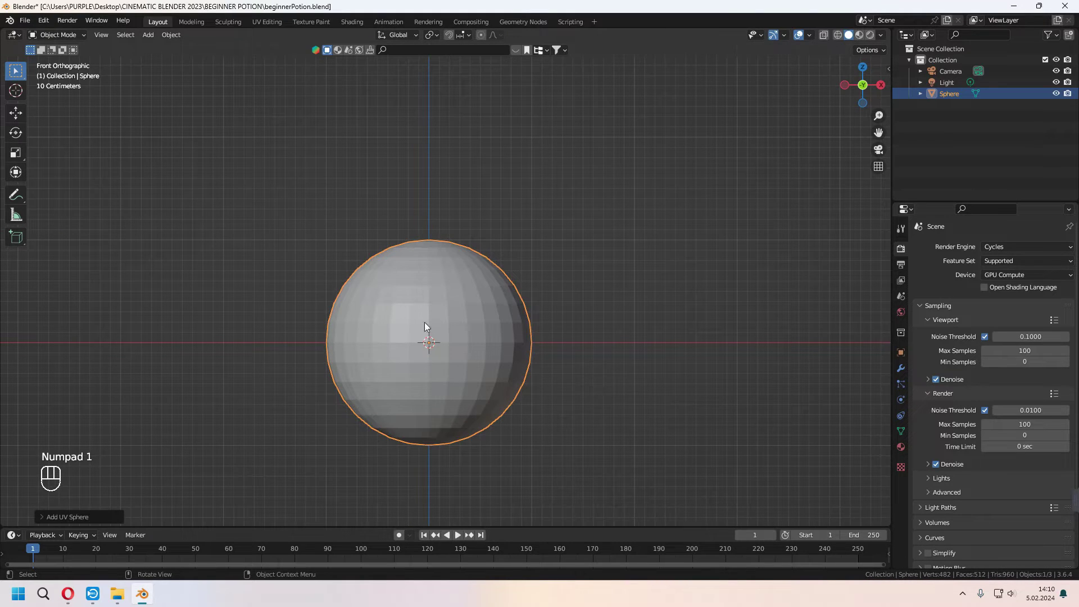
pyautogui.press('KP_3')
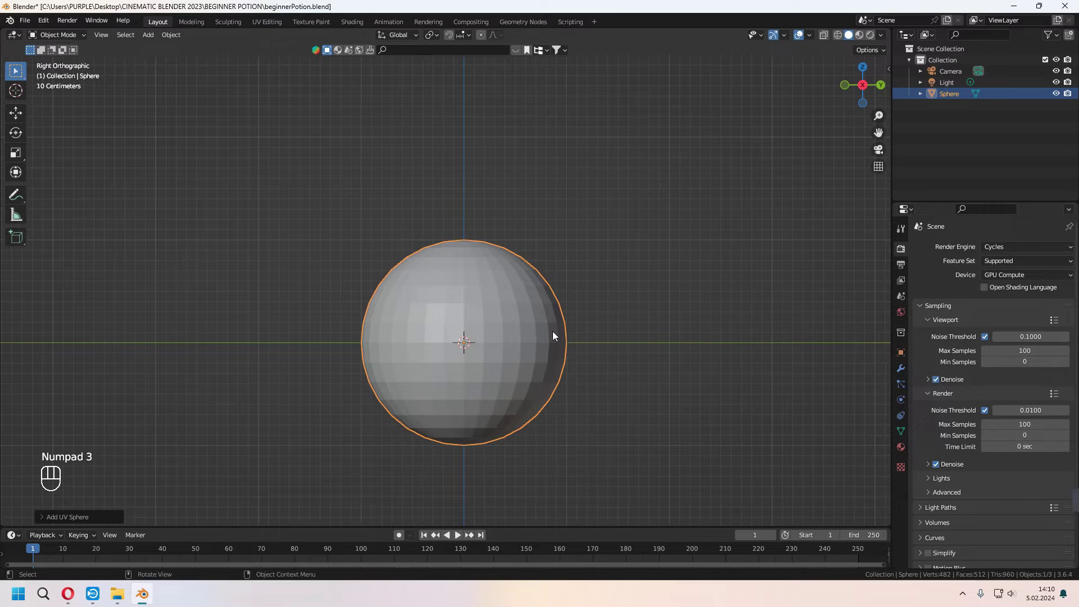
pyautogui.press('KP_7')
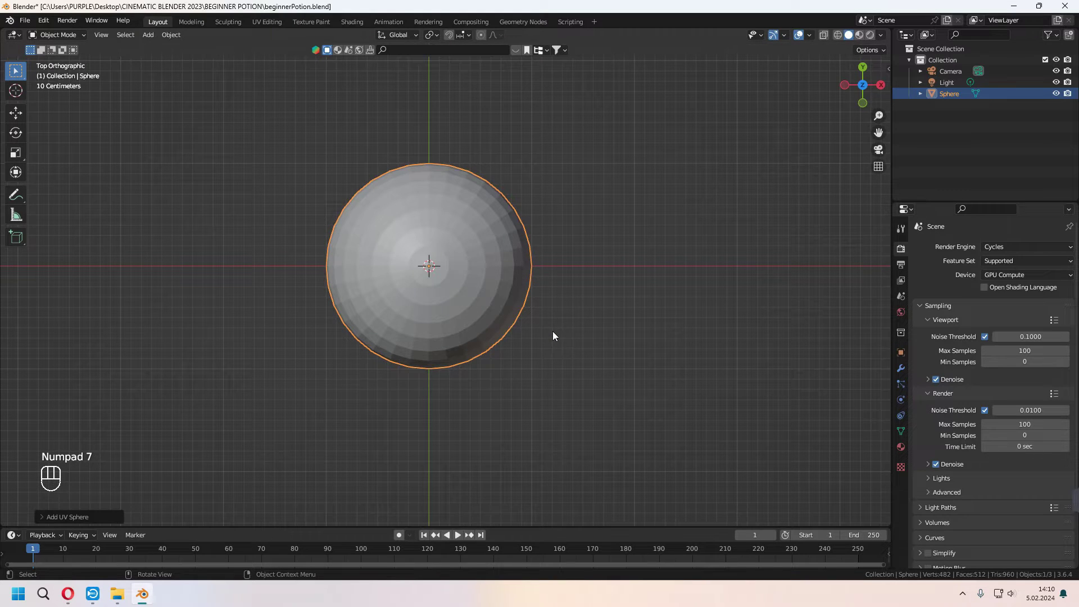
pyautogui.press('KP_1')
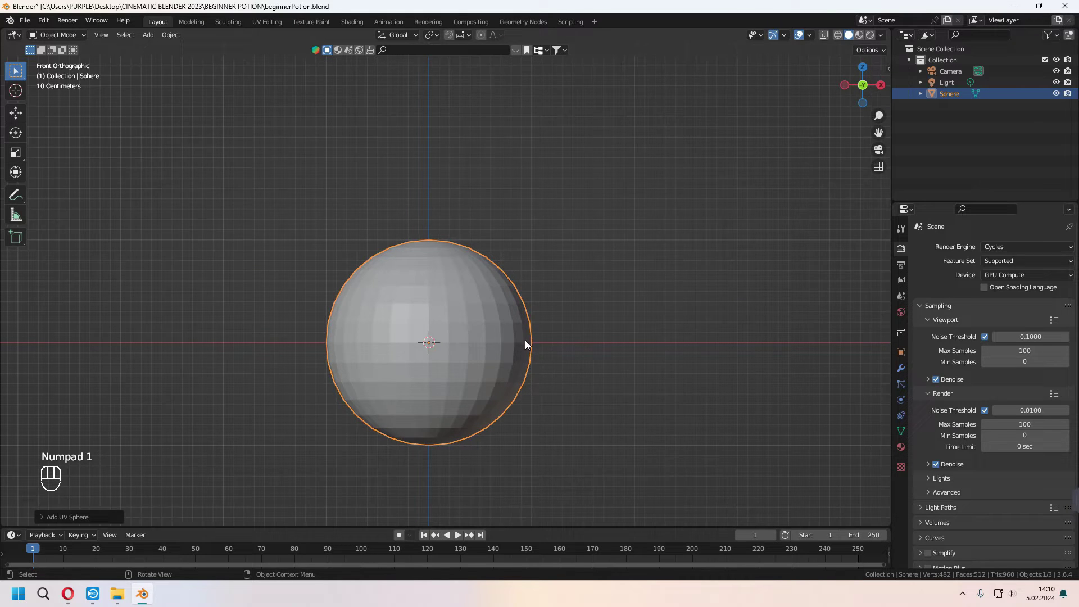
pyautogui.moveTo(544, 345); pyautogui.dragTo(514, 372)
# - Raise the sphere 1 m along Z so its bottom rests on the ground
pyautogui.press('KP_1')
pyautogui.press('g')
pyautogui.press('z')
pyautogui.press('KP_1')
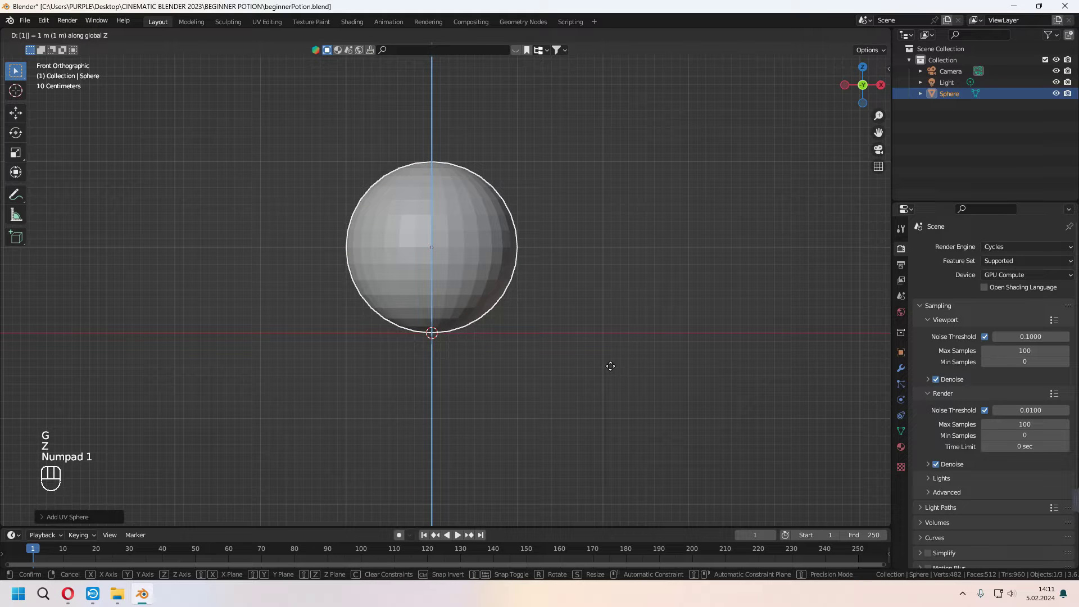
pyautogui.press('KP_Enter')
pyautogui.moveTo(474, 360); pyautogui.dragTo(462, 379)
pyautogui.moveTo(76, 40); pyautogui.dragTo(72, 65)
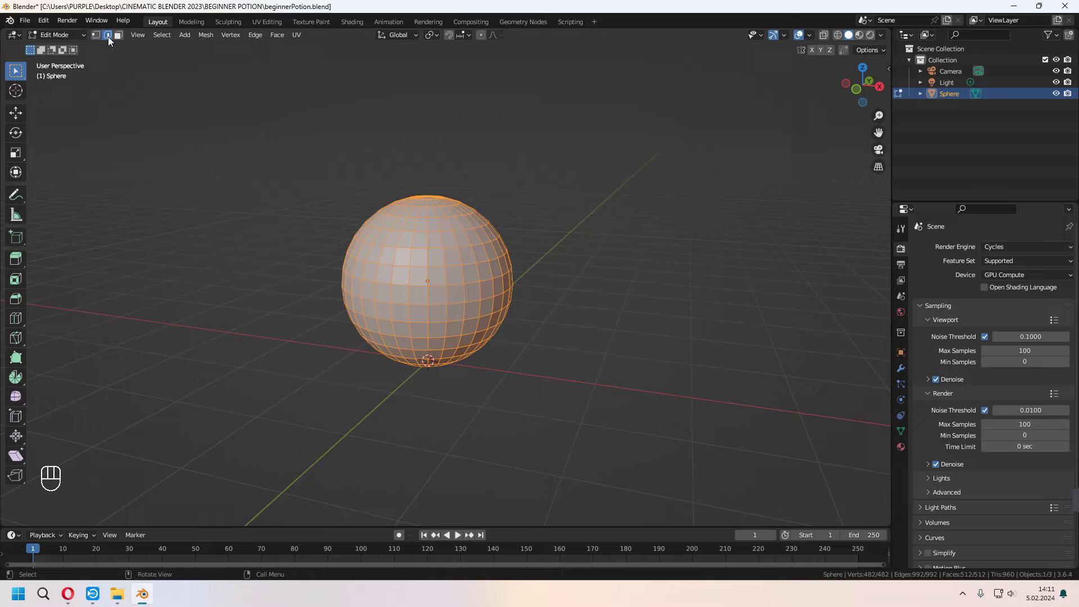
# - Switch the mesh select mode to faces and back to vertices
pyautogui.click(119, 40)
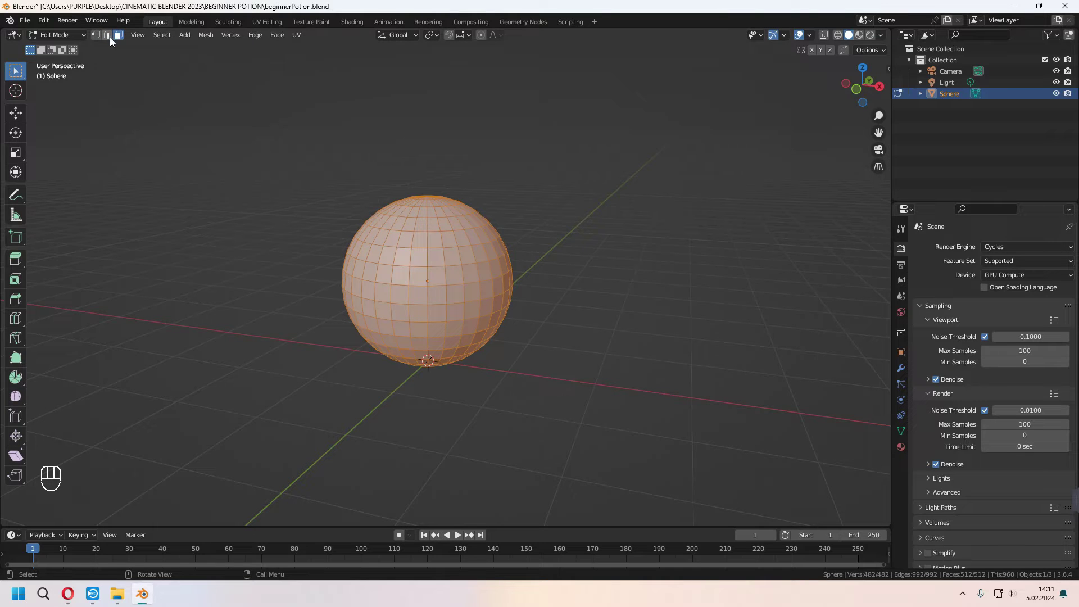
pyautogui.click(99, 40)
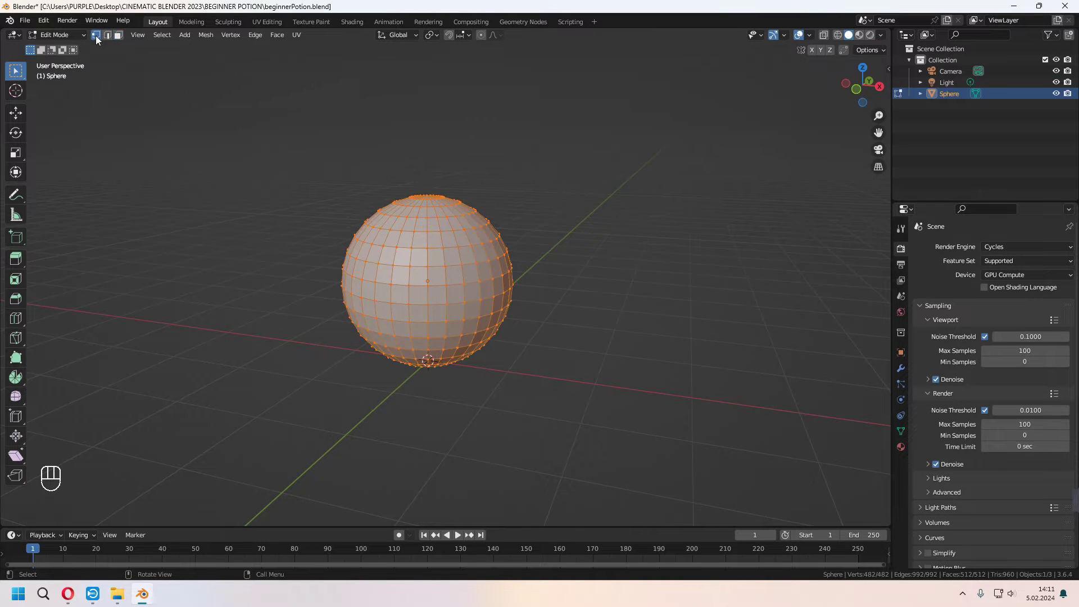
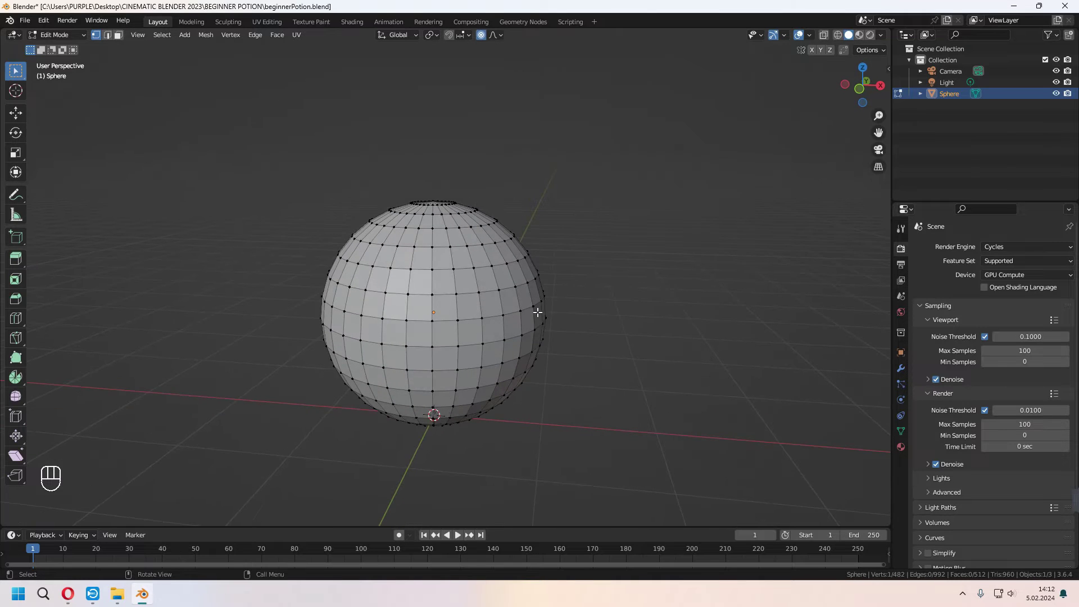
# - Push the bottom pole vertex up along Z with proportional editing to flatten the base
pyautogui.press('g')
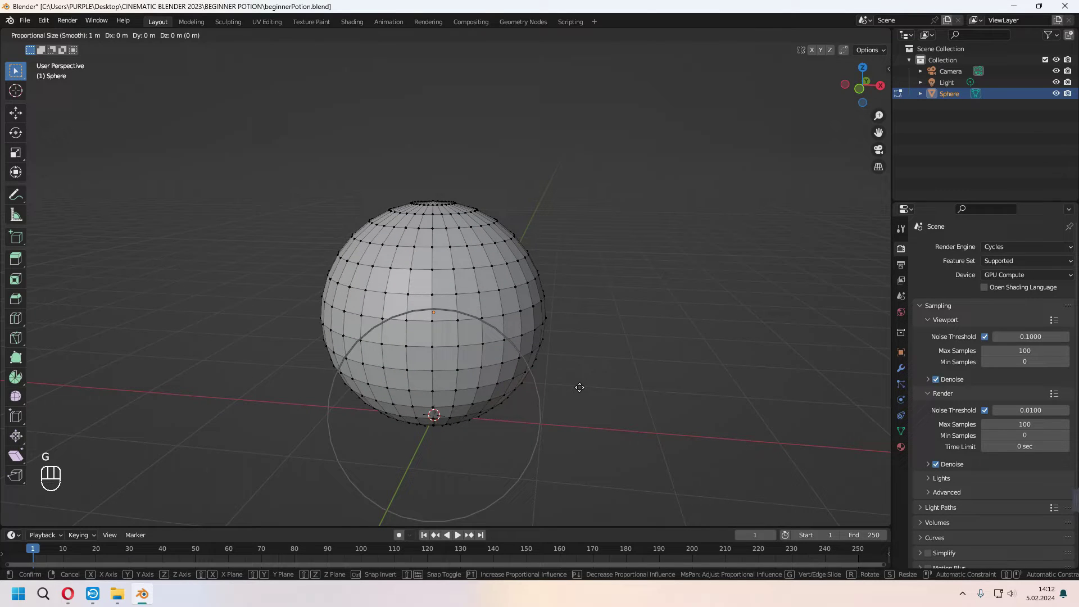
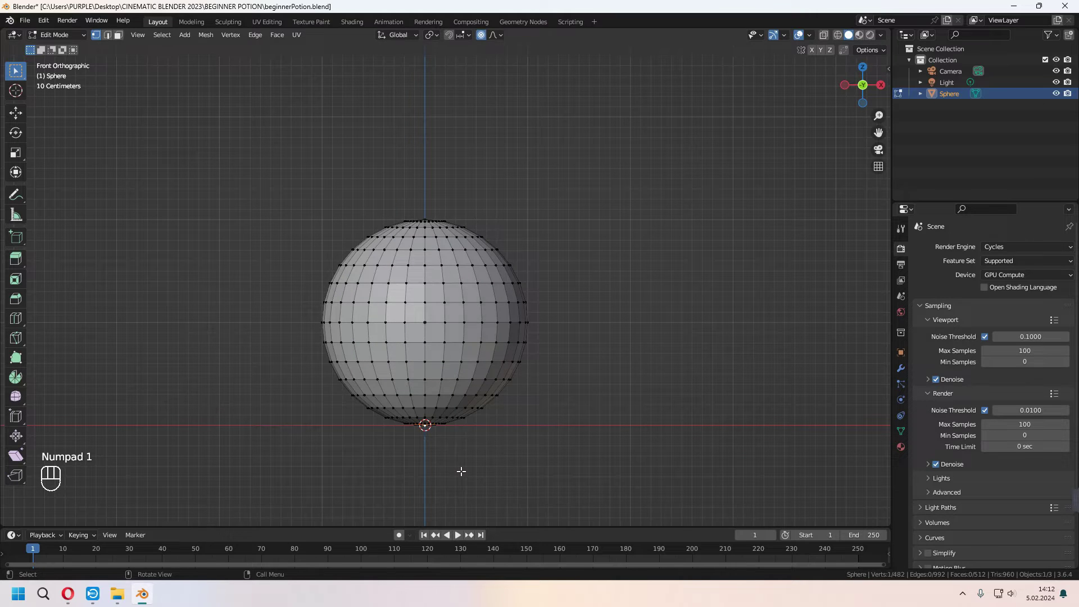
pyautogui.press('g')
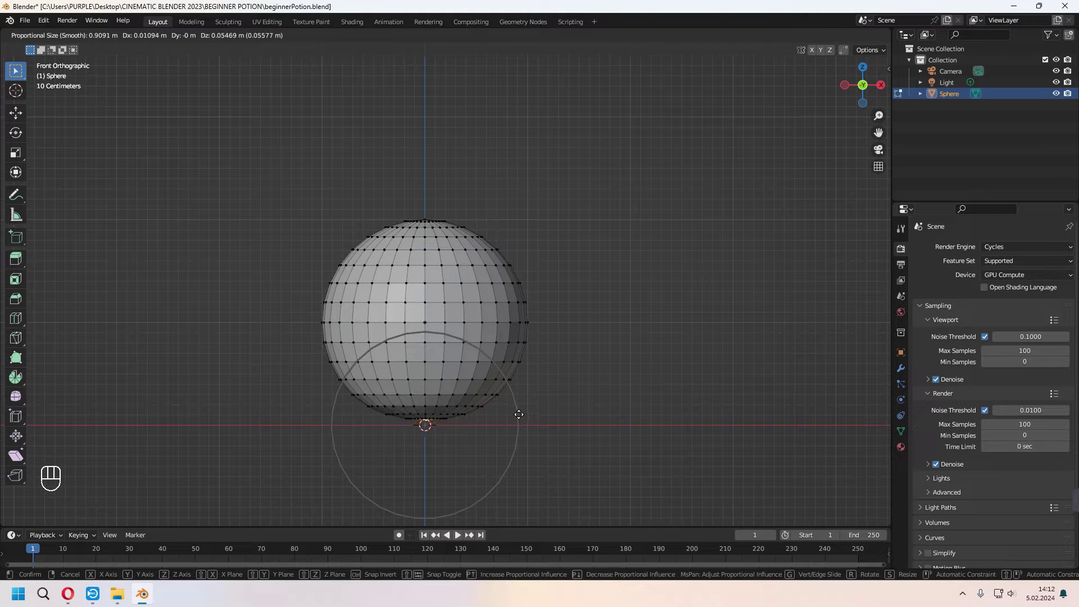
pyautogui.press('z')
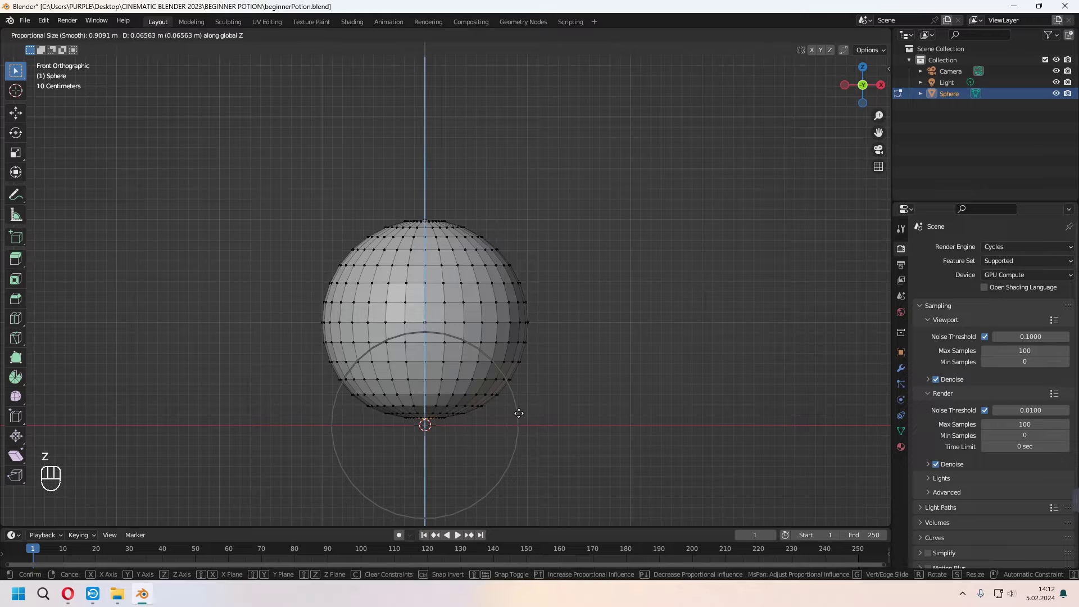
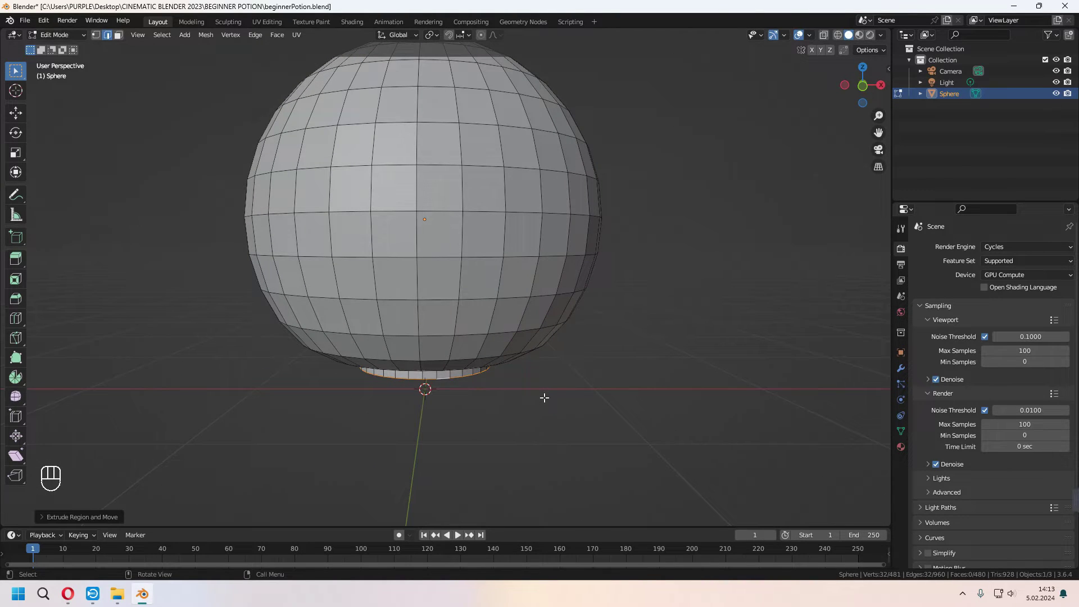
# - Extrude the bottom edge ring downward to form a short foot
pyautogui.press('e')
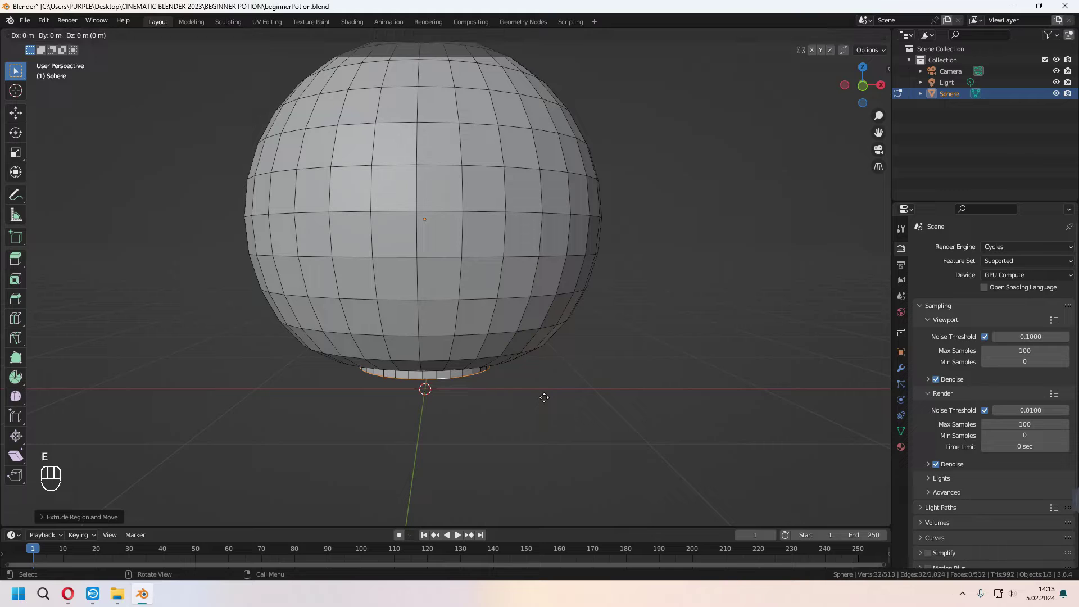
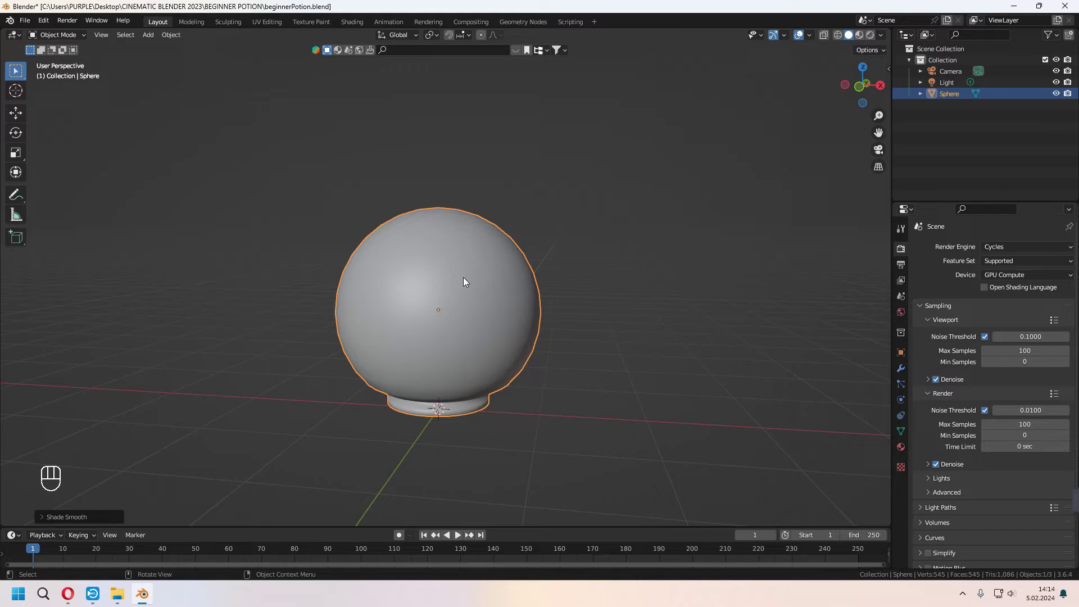
# - Enable Auto Smooth at 30° in the mesh's Normals settings
pyautogui.click(904, 433)
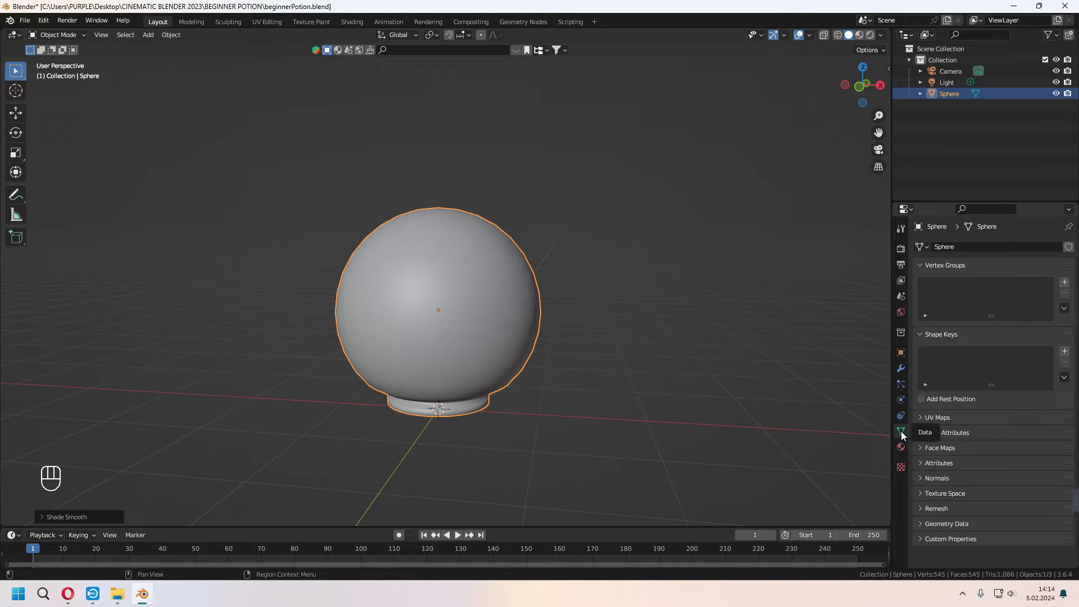
pyautogui.click(924, 481)
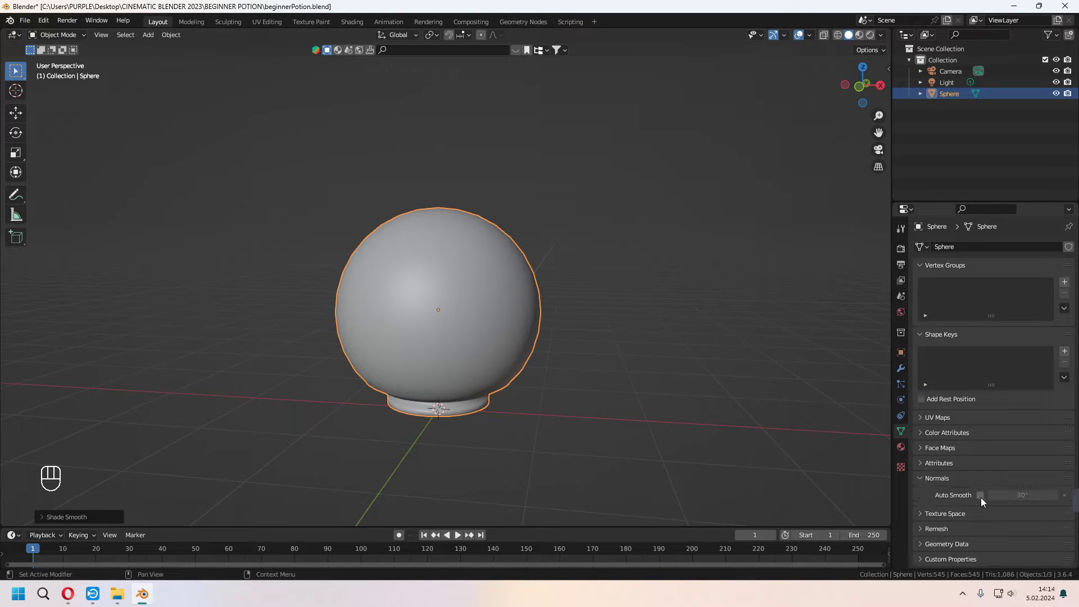
pyautogui.click(987, 498)
# - Return to Edit Mode on the sphere with face selection, viewing its base
pyautogui.moveTo(539, 408); pyautogui.dragTo(550, 424)
pyautogui.moveTo(480, 439); pyautogui.dragTo(479, 385)
pyautogui.moveTo(480, 387); pyautogui.dragTo(469, 374)
pyautogui.click(477, 415)
pyautogui.press('Tab')
pyautogui.press('3')
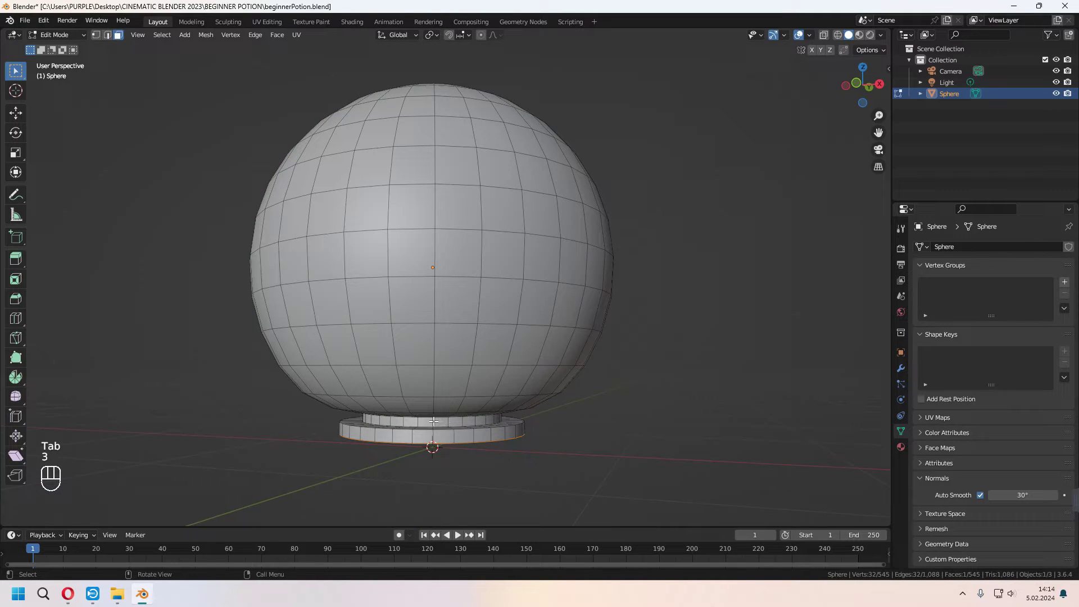
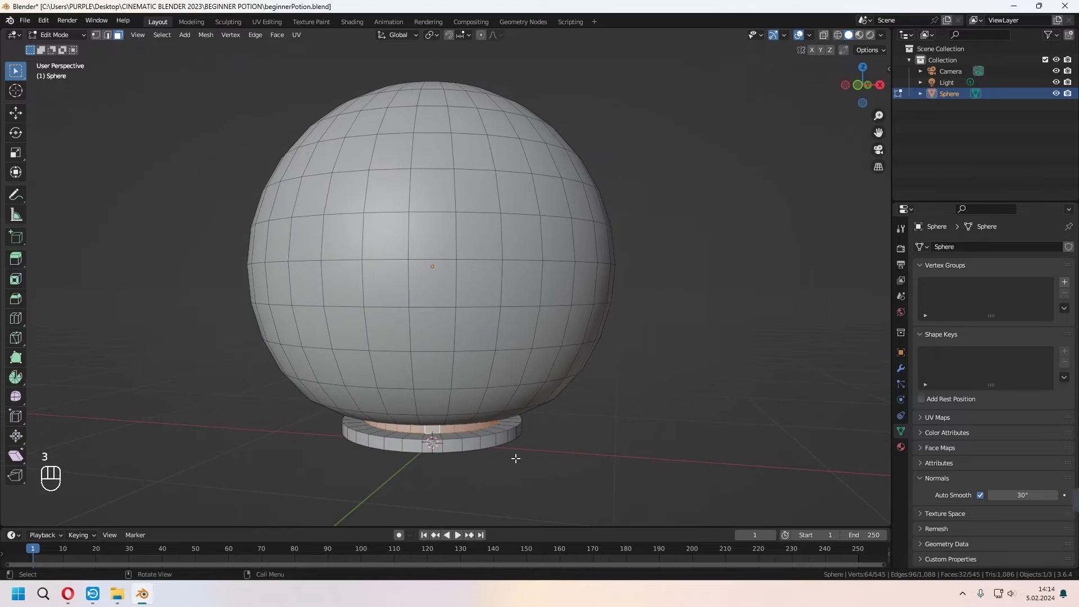
# - Scale the edge ring where the sphere meets its foot
pyautogui.press('s')
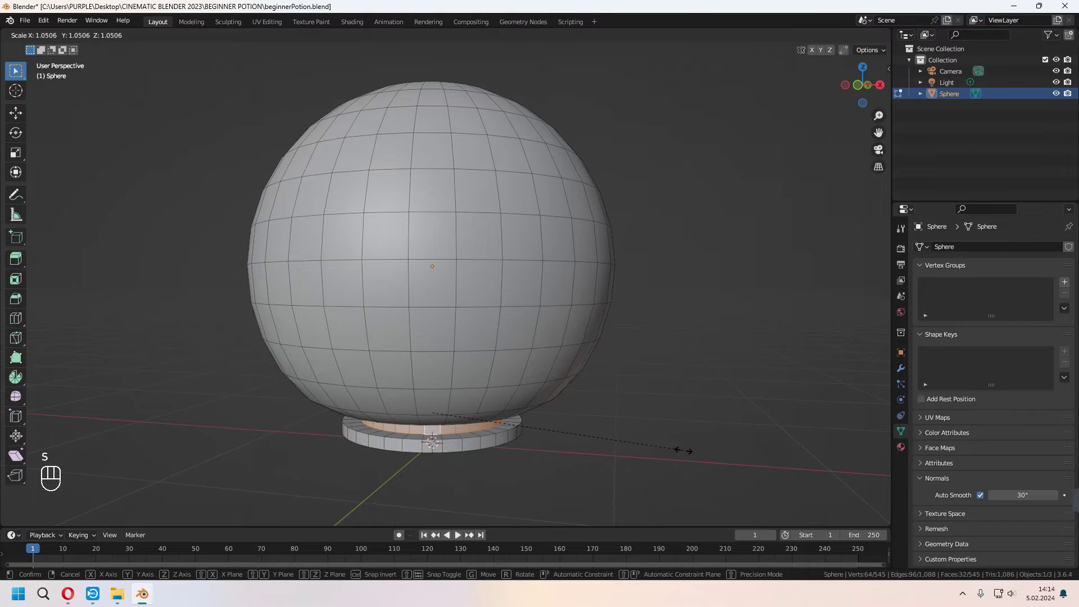
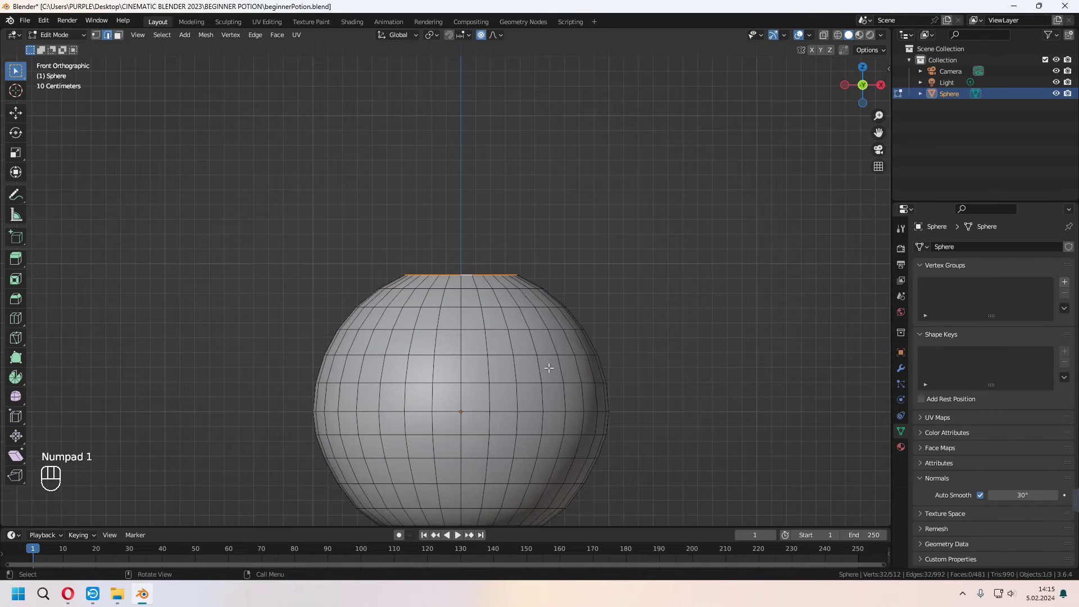
# - Narrow the top opening with proportional falloff and extrude it up along Z into a neck
pyautogui.press('s')
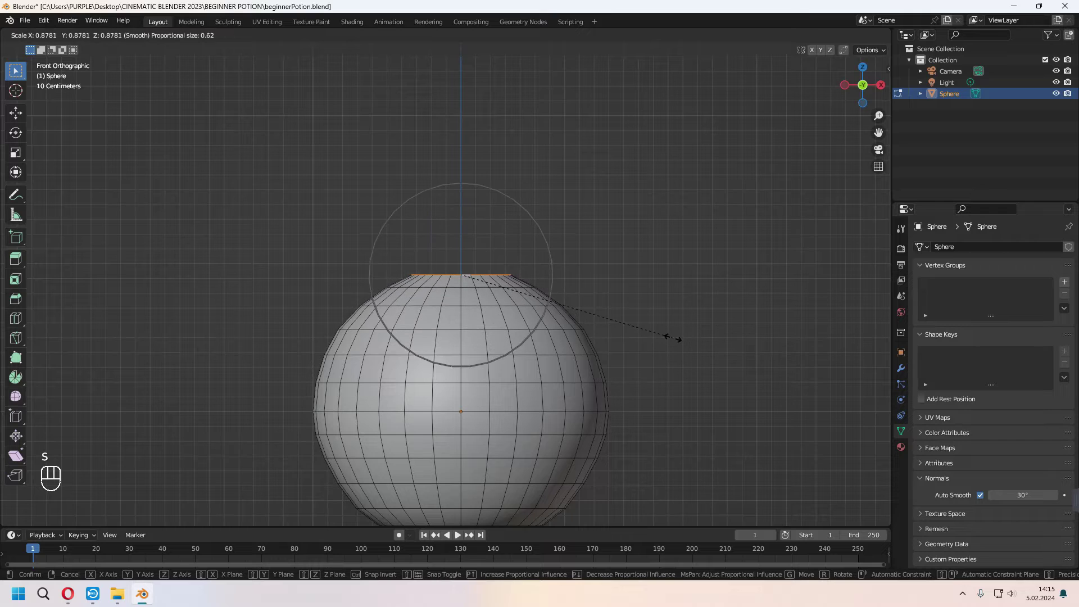
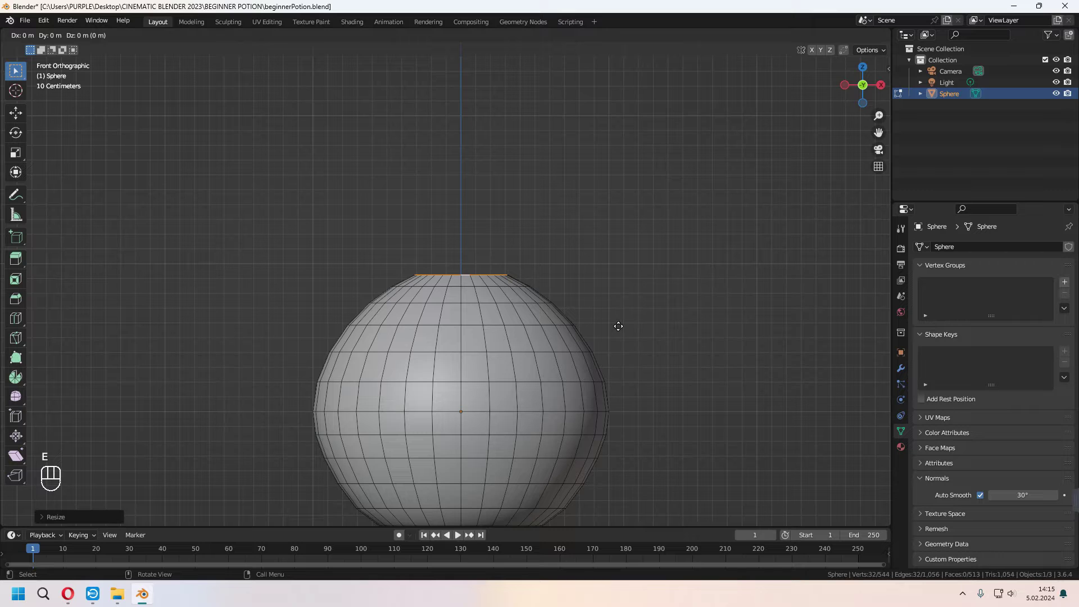
pyautogui.press('z')
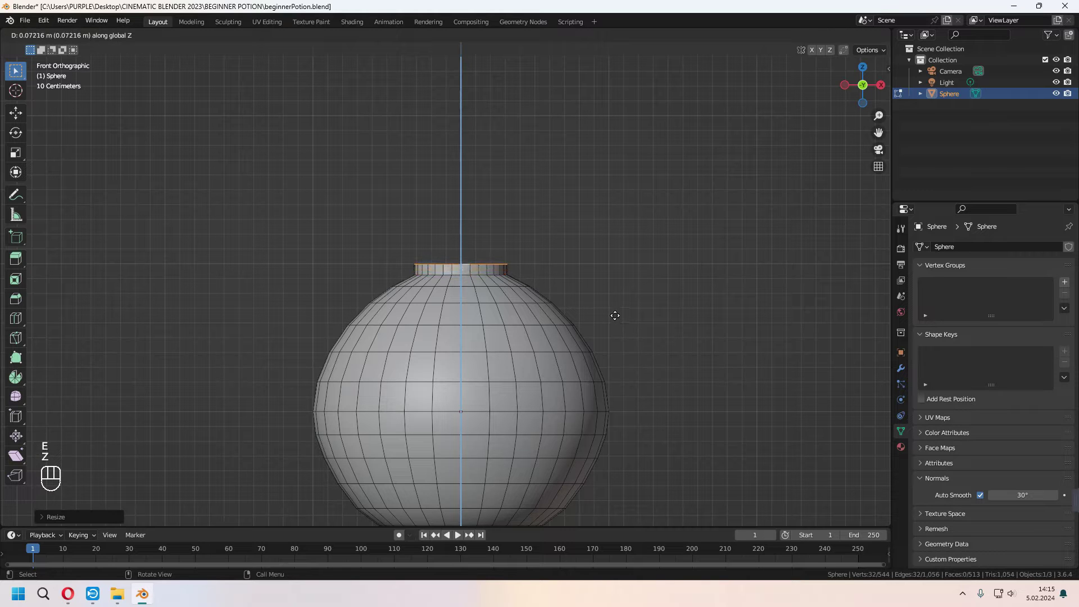
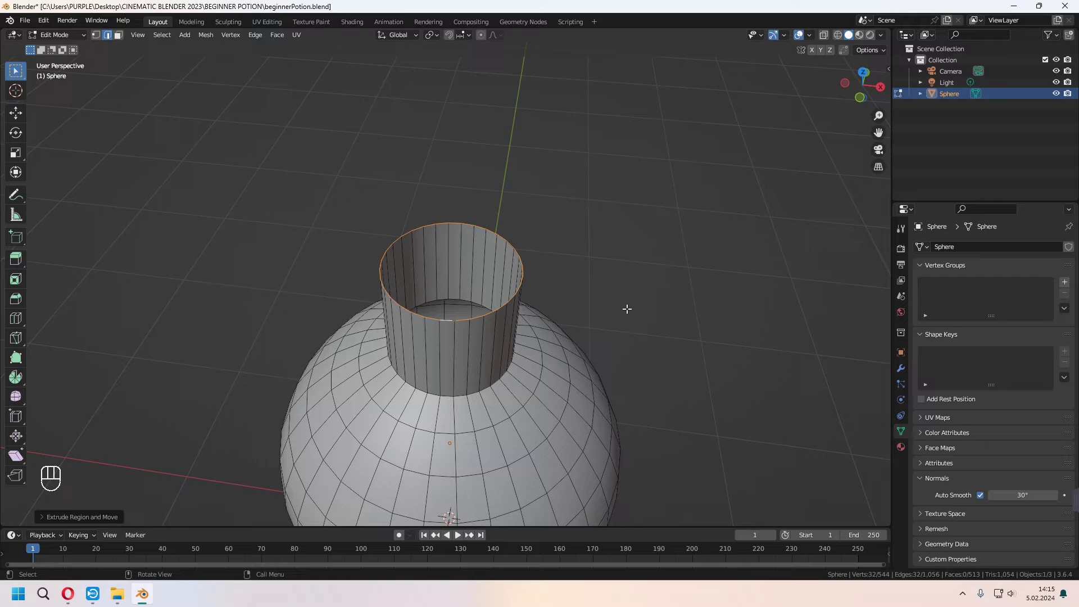
# - Extrude and shrink the rim inward, push it down into the neck, and add a loop cut
pyautogui.press('e')
pyautogui.press('s')
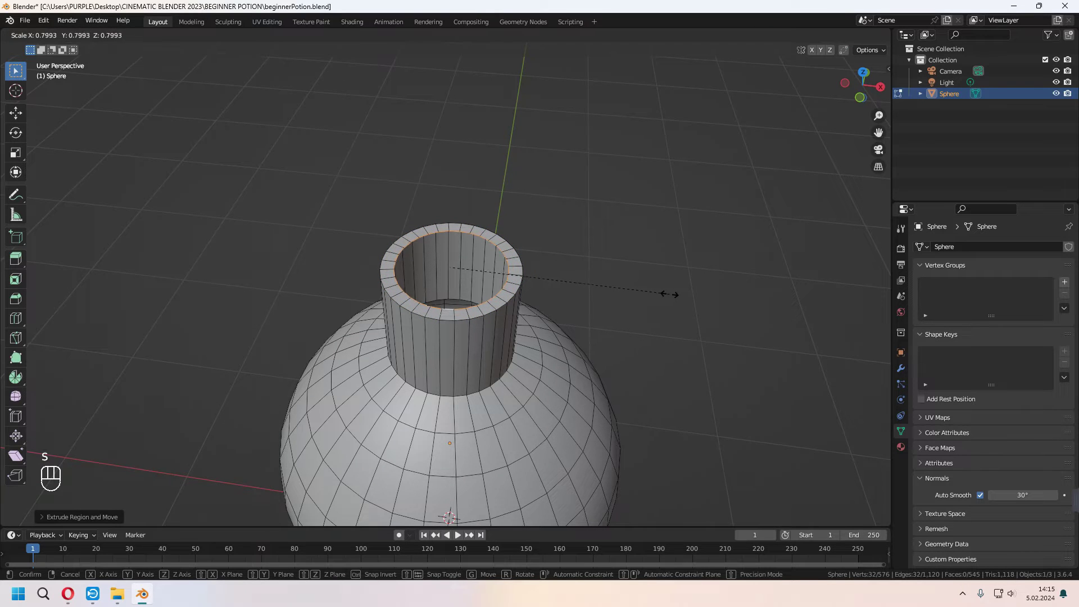
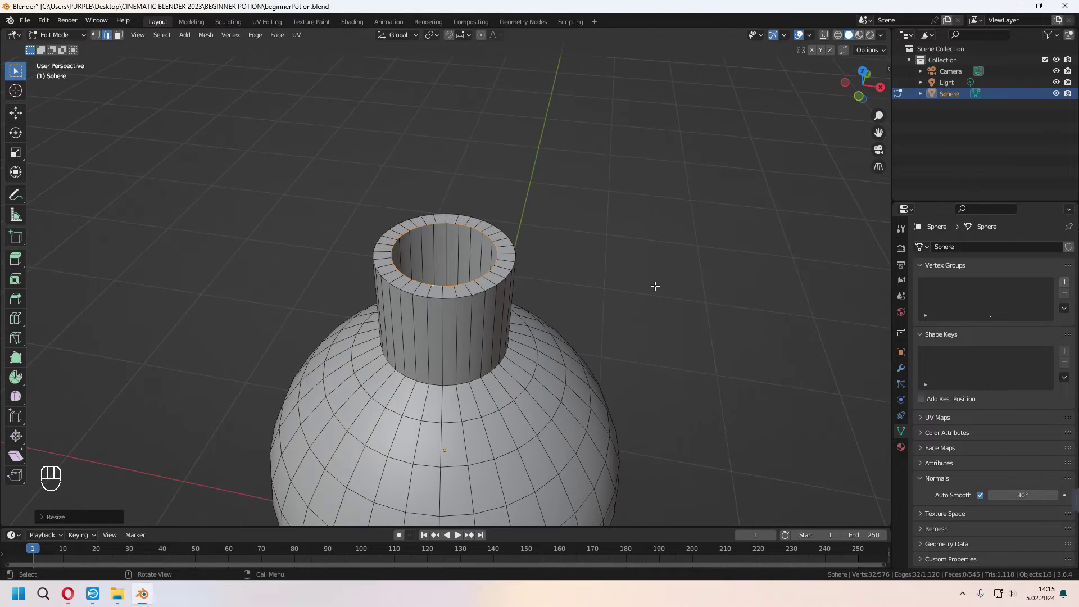
pyautogui.press('e')
pyautogui.press('z')
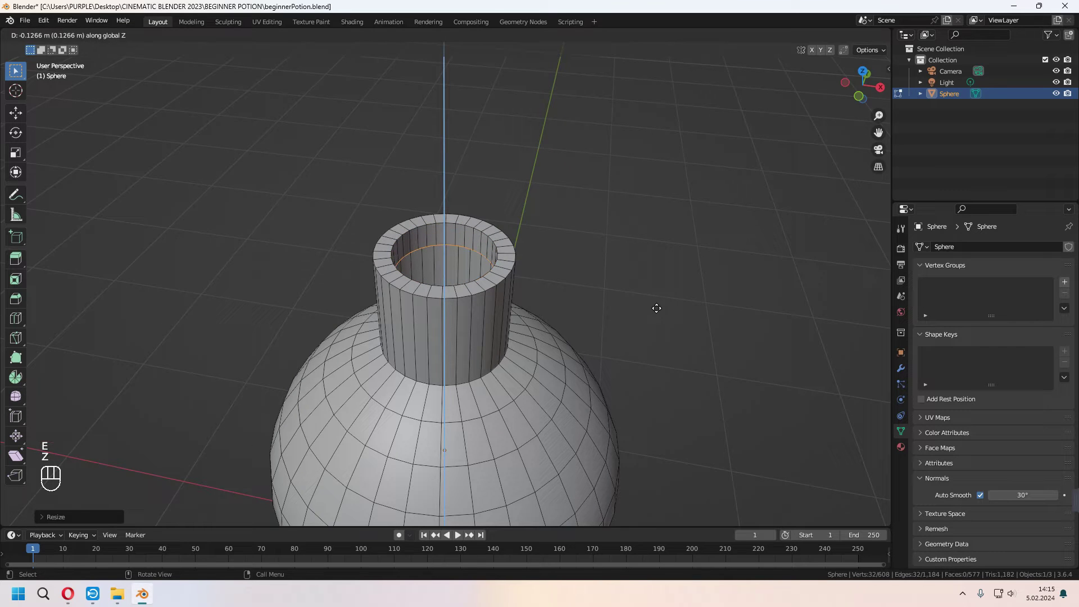
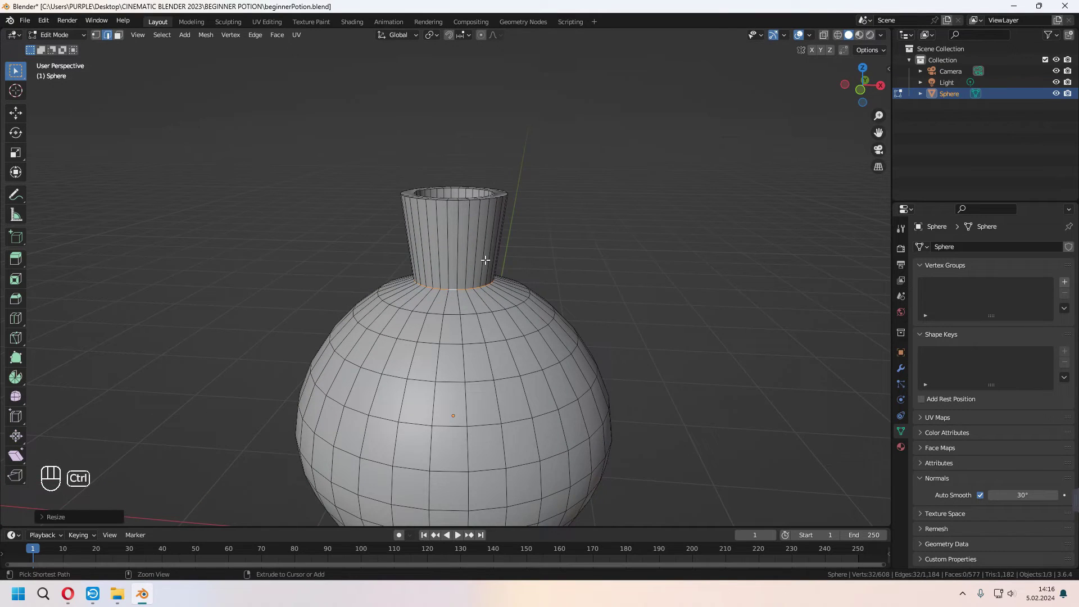
pyautogui.press('ctrl+r')
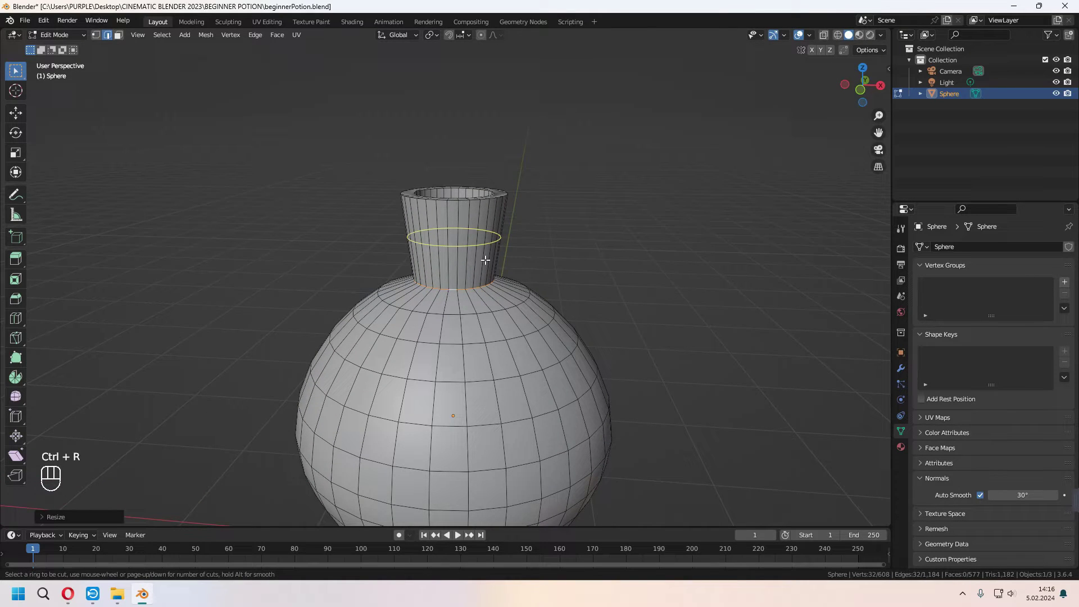
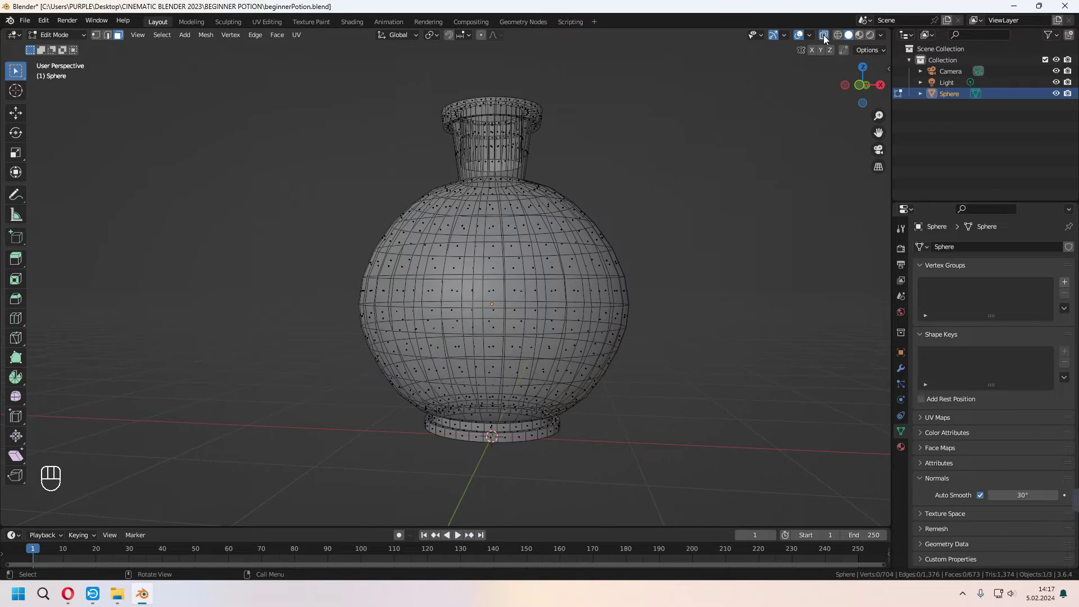
# - Use X-ray shading to box-select the lower half faces, then return to solid view
pyautogui.click(841, 37)
pyautogui.press('z')
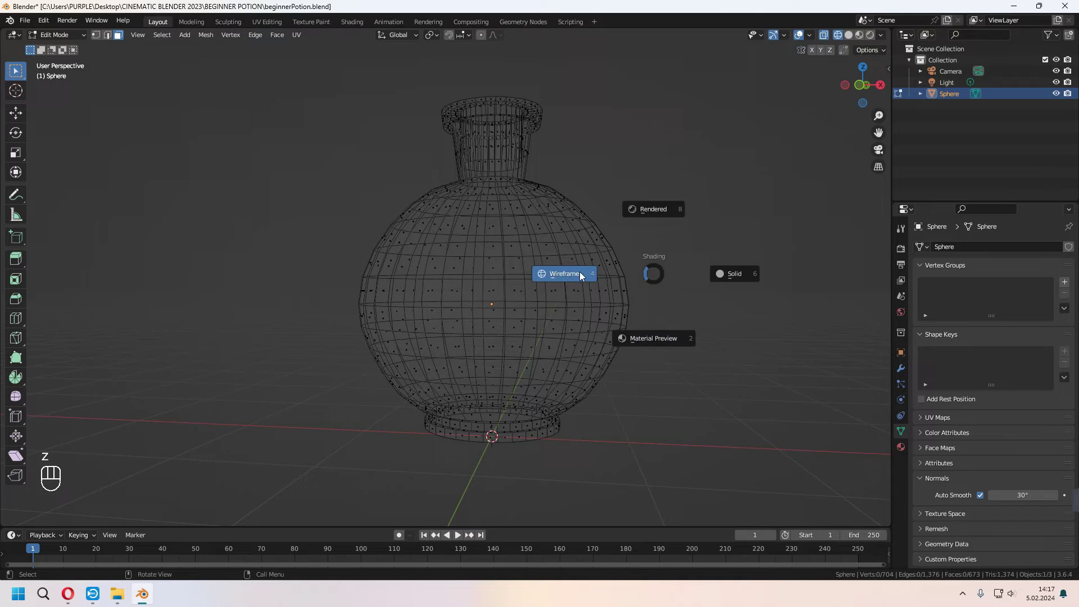
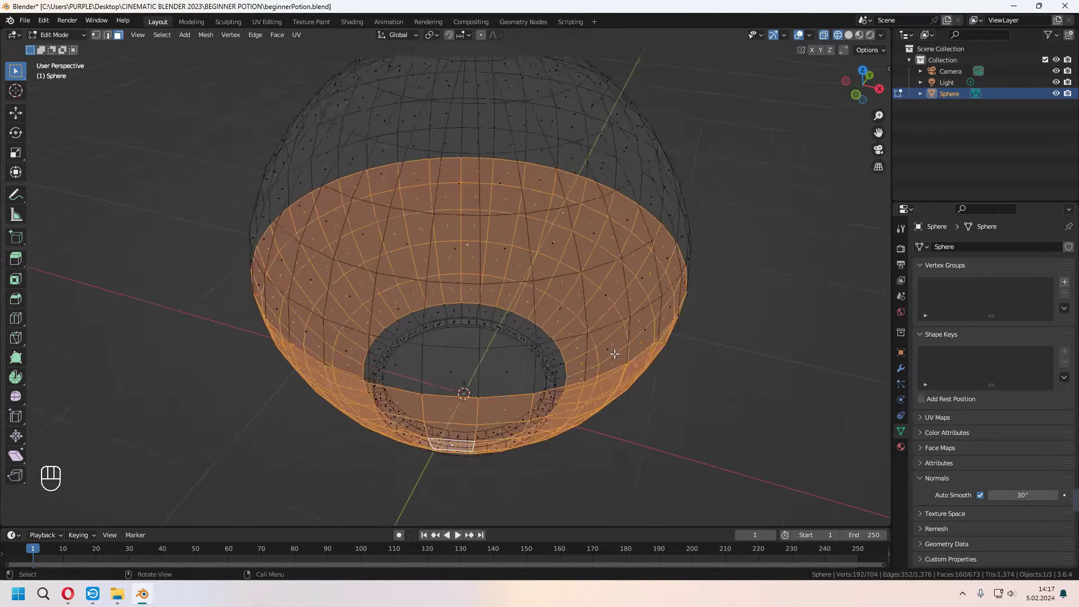
pyautogui.click(852, 38)
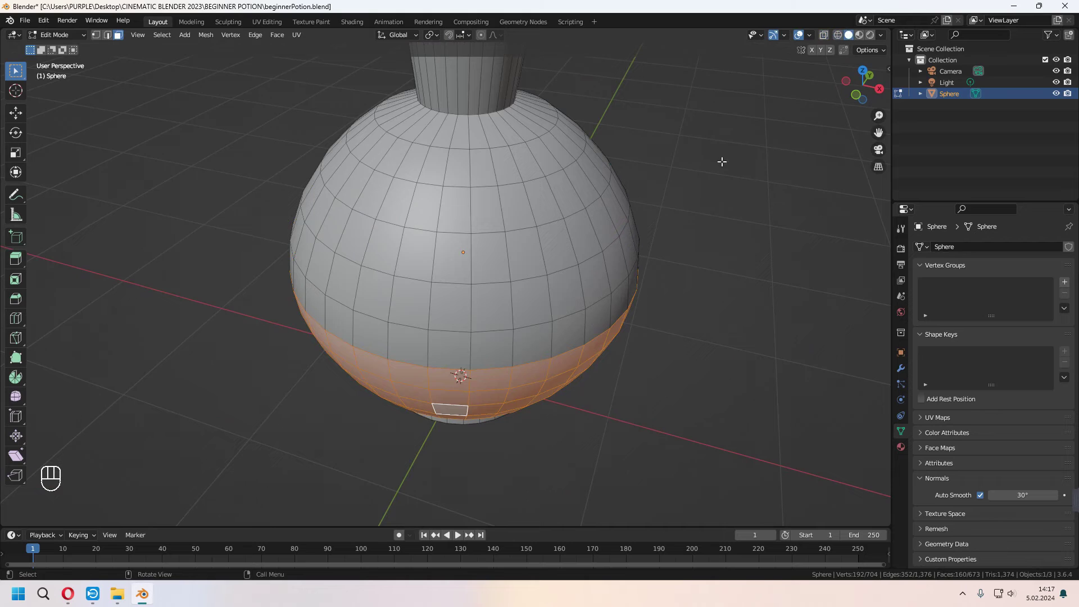
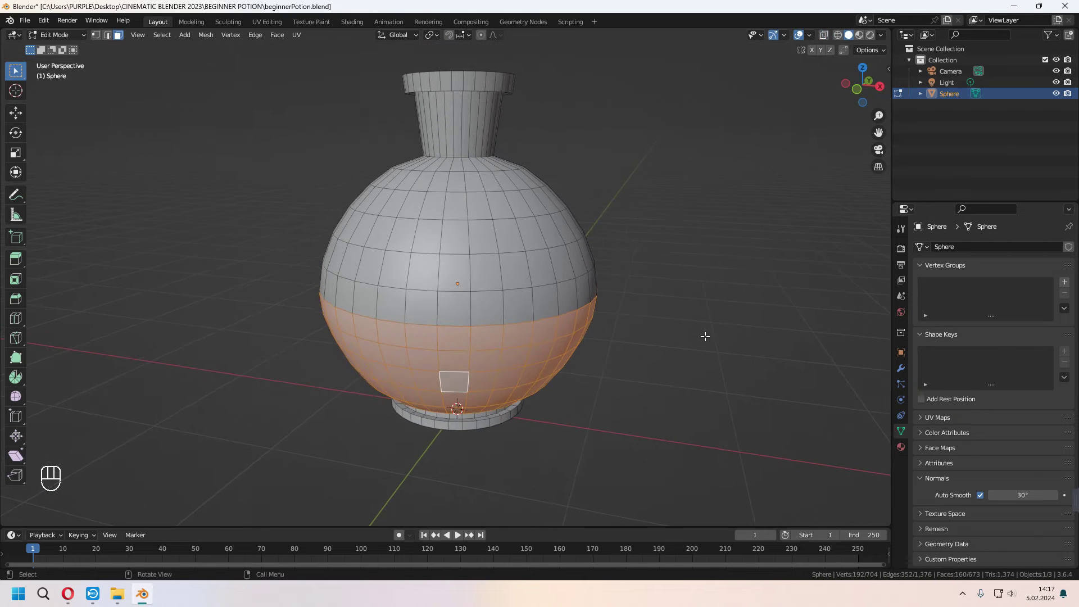
# - Duplicate the lower half, separate it into its own liquid object, and return to Object Mode
pyautogui.press('shift+d')
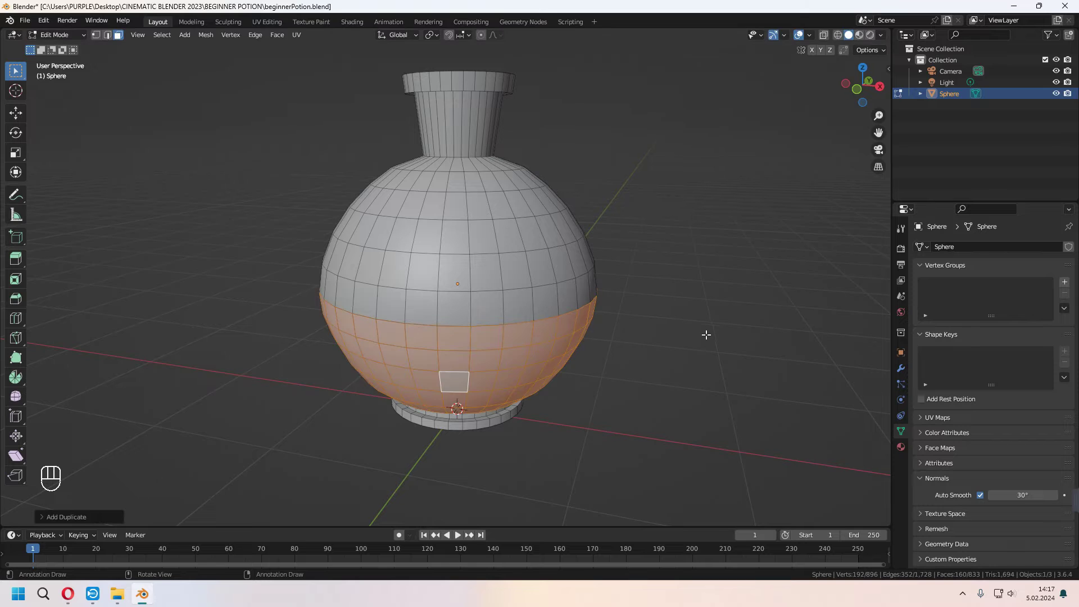
pyautogui.press('p')
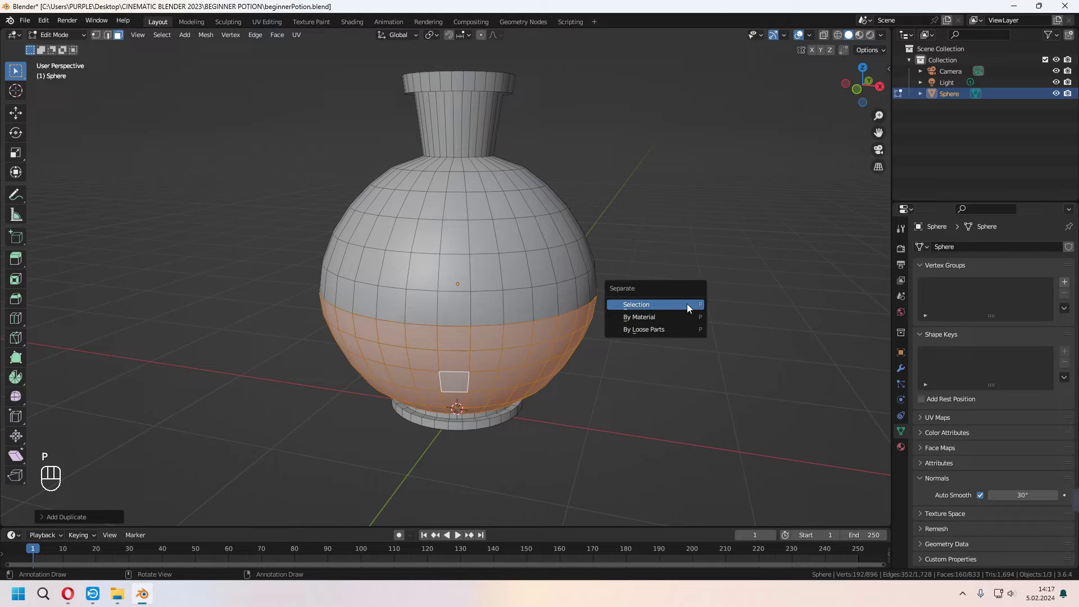
pyautogui.press('Tab')
pyautogui.press('g')
pyautogui.press('g')
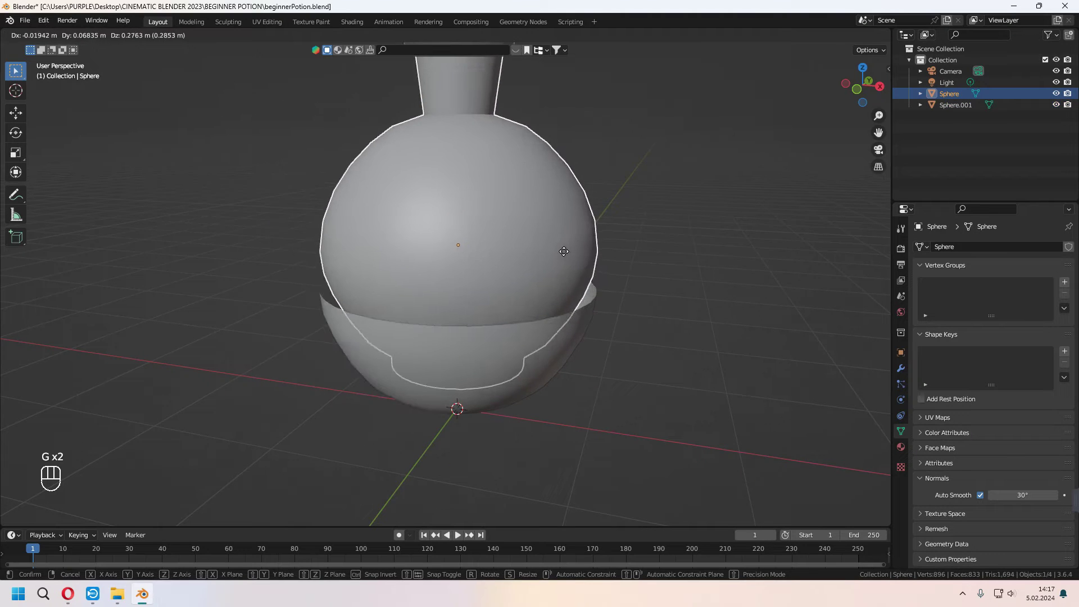
# - Select the separated liquid half and scale it slightly to sit inside the bottle
pyautogui.moveTo(519, 346); pyautogui.dragTo(519, 332)
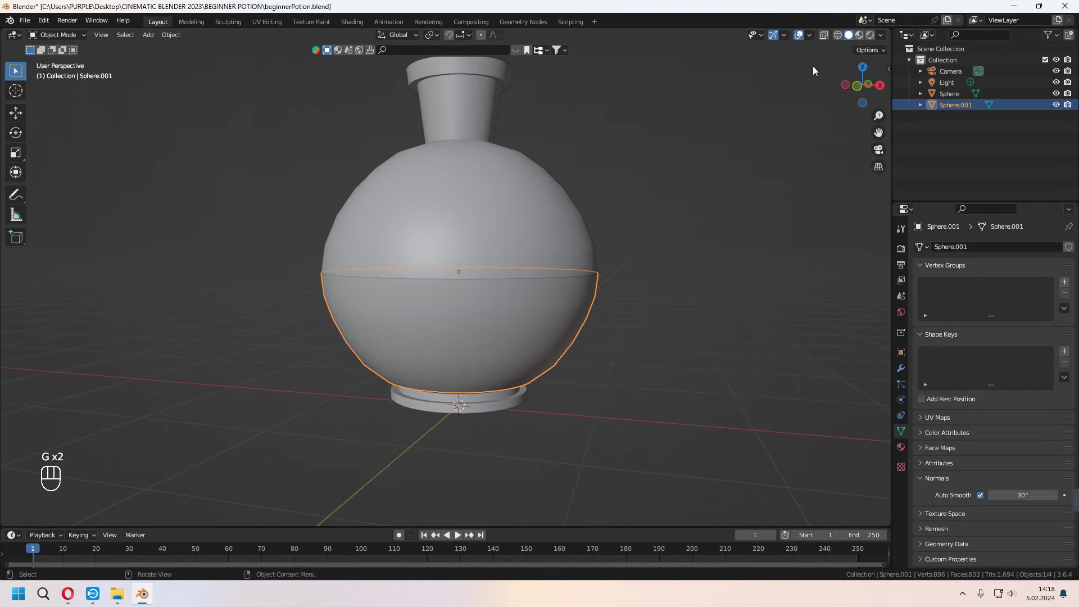
pyautogui.click(611, 269)
pyautogui.press('s')
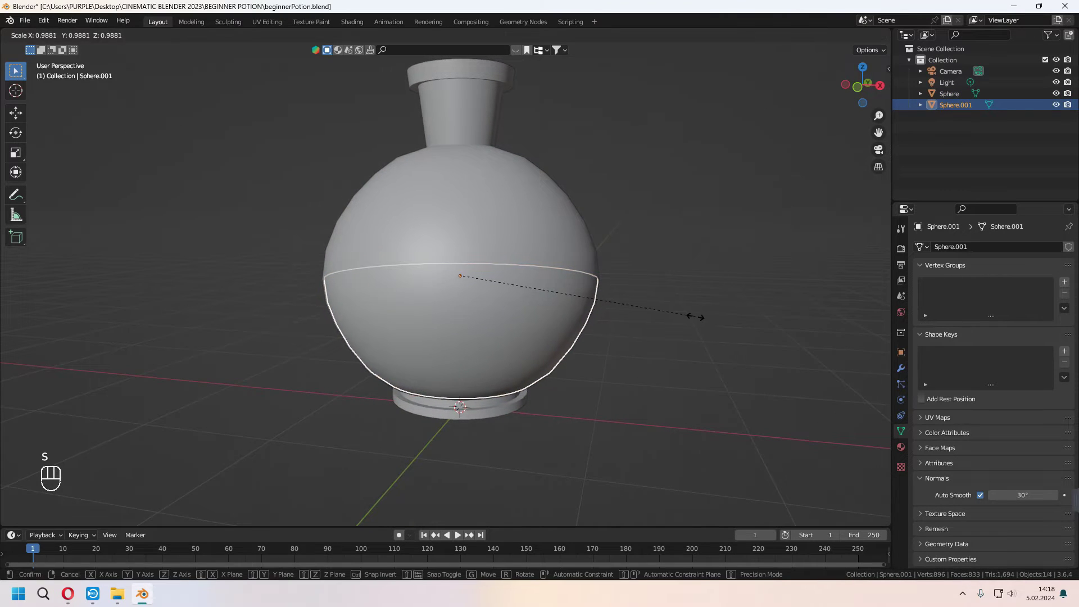
pyautogui.moveTo(667, 317); pyautogui.dragTo(674, 326)
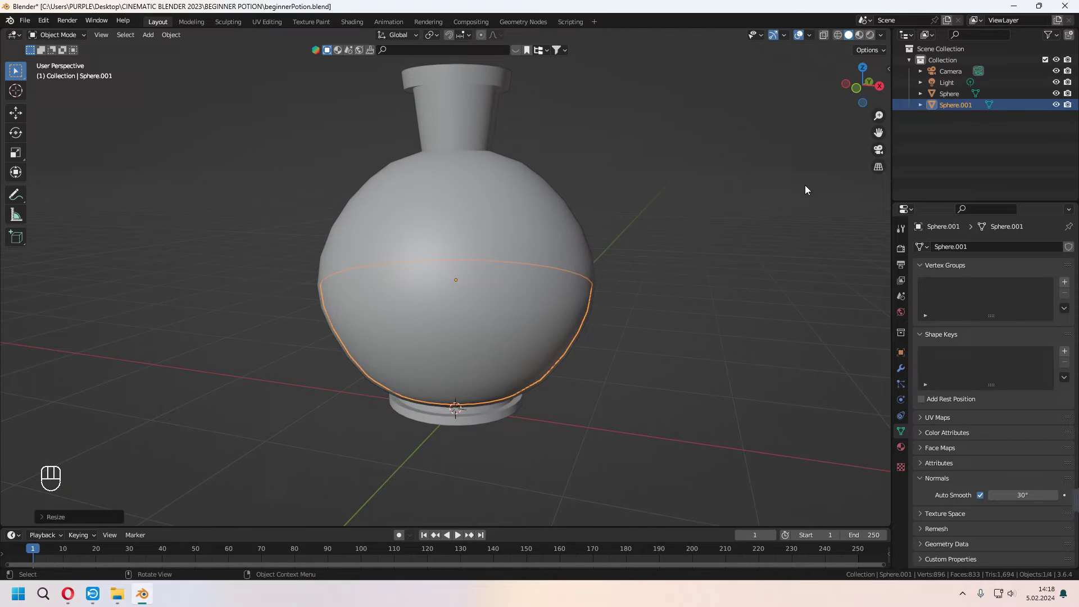
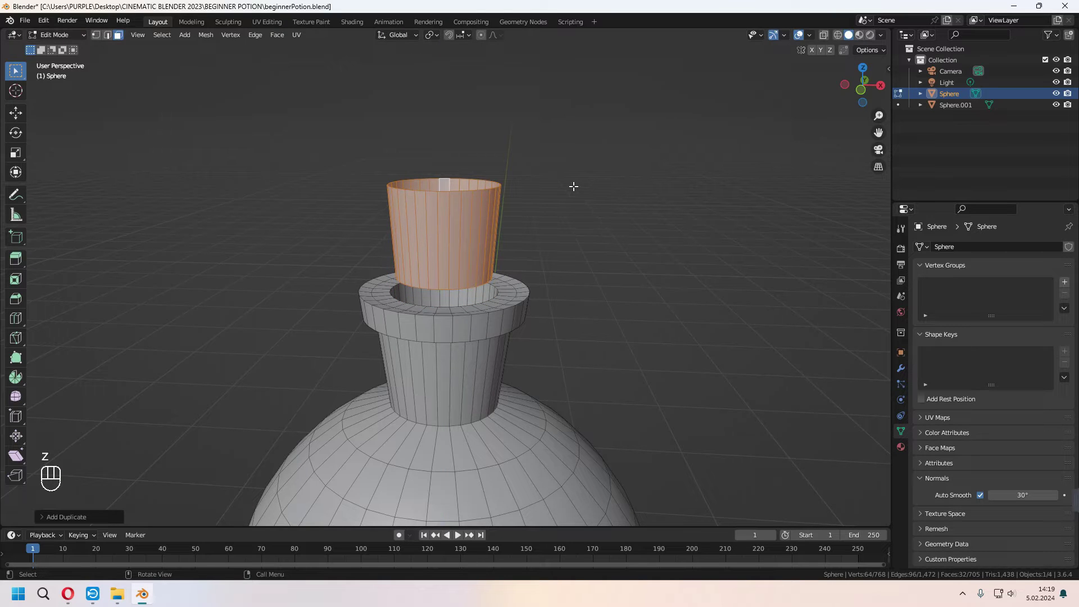
# - Separate the duplicated mouth faces into their own cork object and scale it up slightly in the neck
pyautogui.press('p')
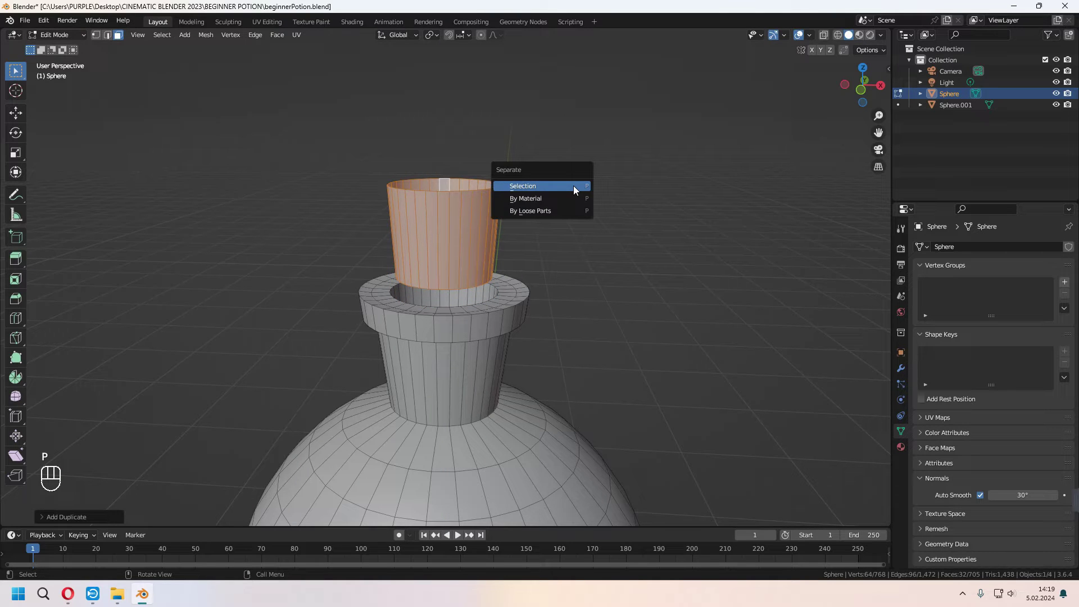
pyautogui.press('Tab')
pyautogui.press('s')
pyautogui.moveTo(579, 339); pyautogui.dragTo(579, 276)
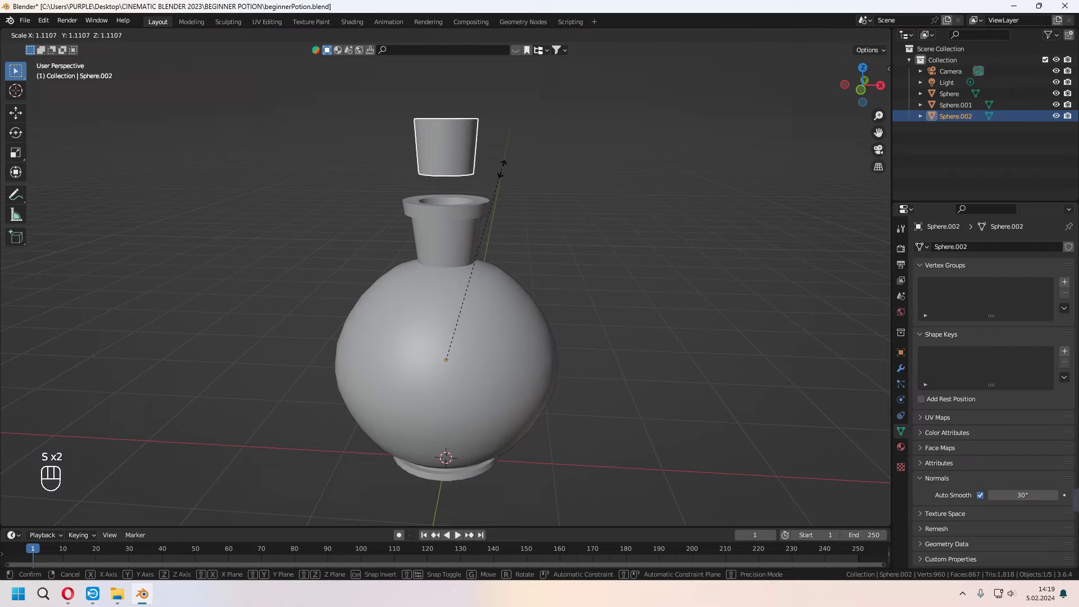
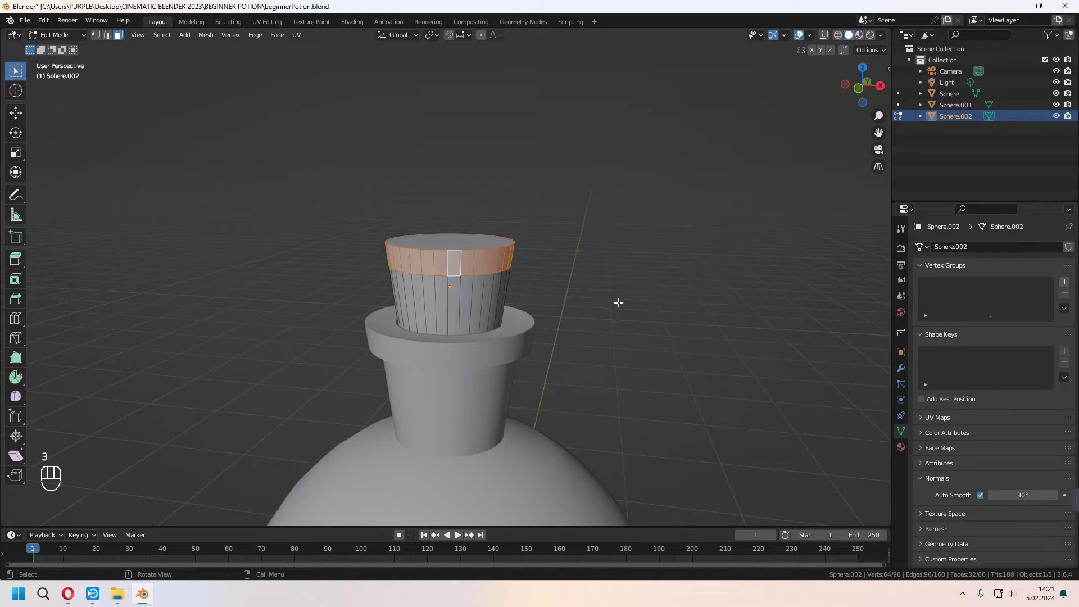
# - Extrude the cork's top faces and widen the new rim into a flared band
pyautogui.press('e')
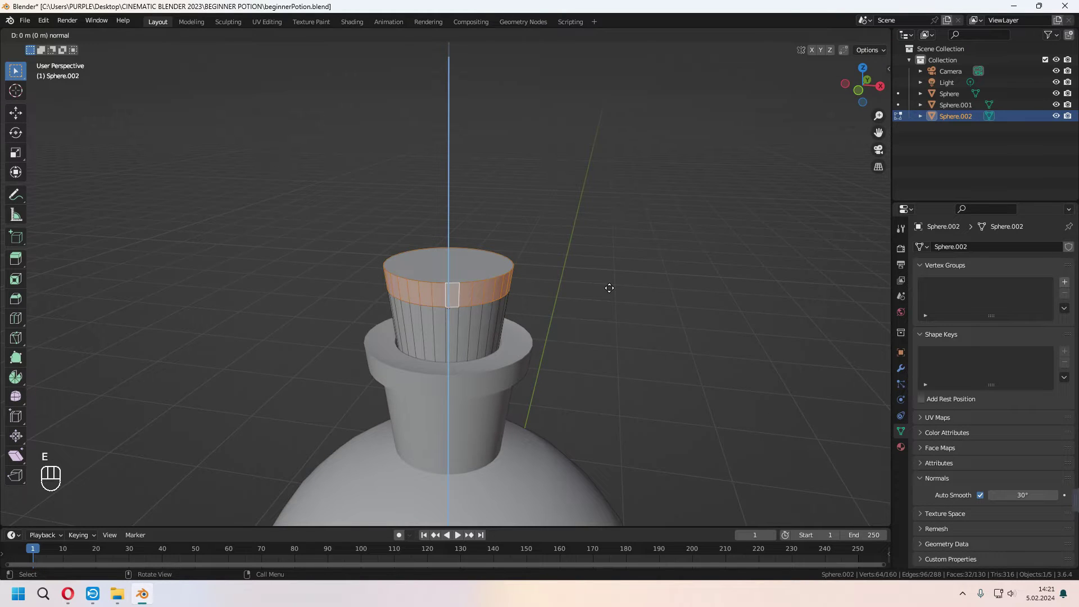
pyautogui.press('s')
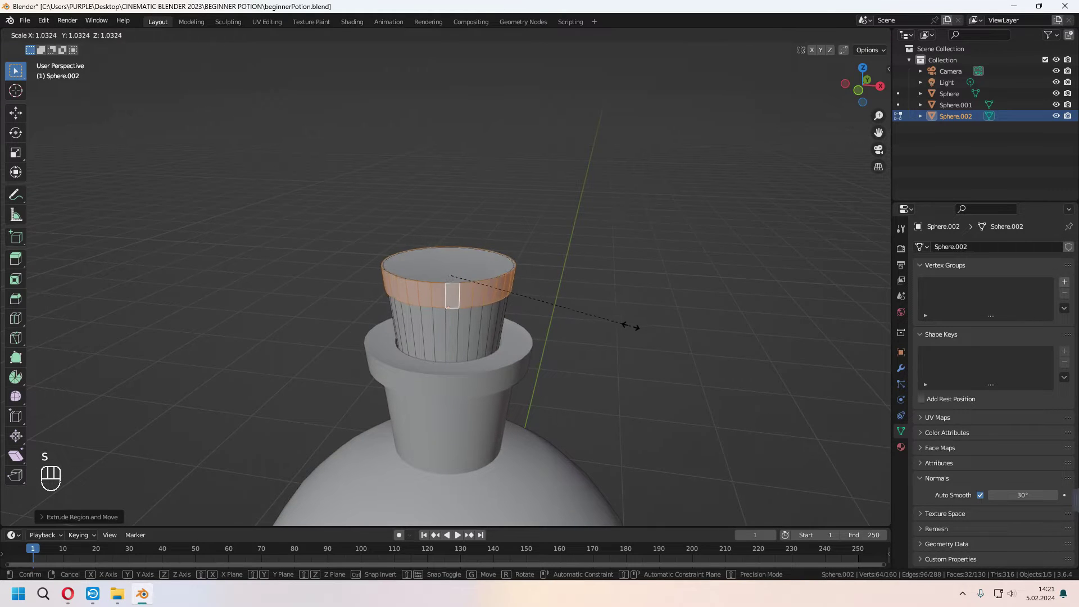
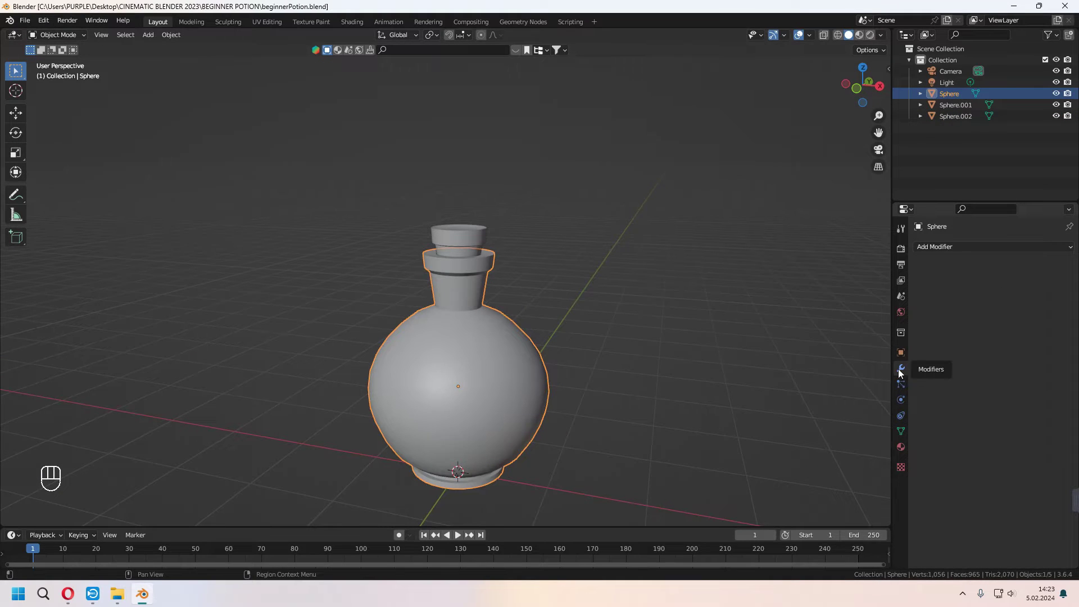
# - Add a Bevel modifier to the bottle body and raise its segments for rounded edges
pyautogui.moveTo(978, 249); pyautogui.dragTo(854, 293)
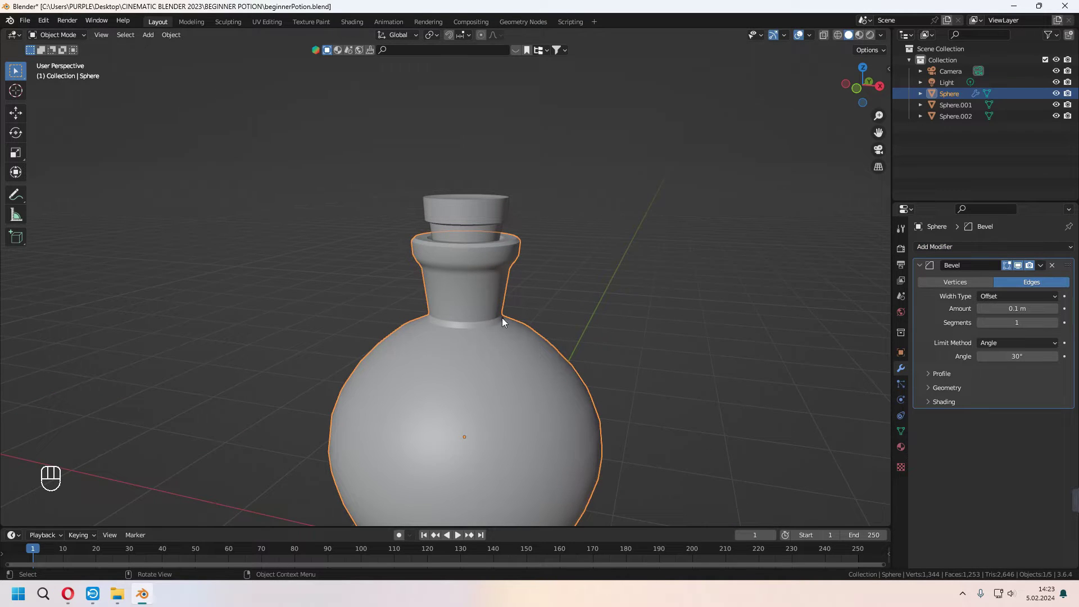
pyautogui.click(1057, 326)
pyautogui.click(1058, 326)
pyautogui.click(1057, 326)
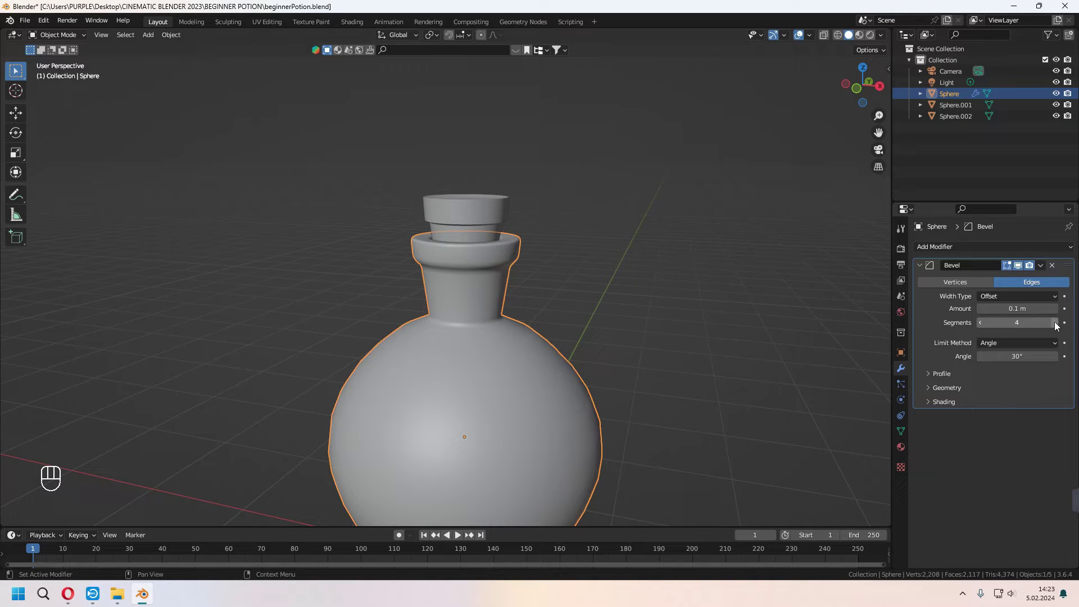
pyautogui.moveTo(572, 348); pyautogui.dragTo(587, 277)
pyautogui.moveTo(611, 335); pyautogui.dragTo(582, 318)
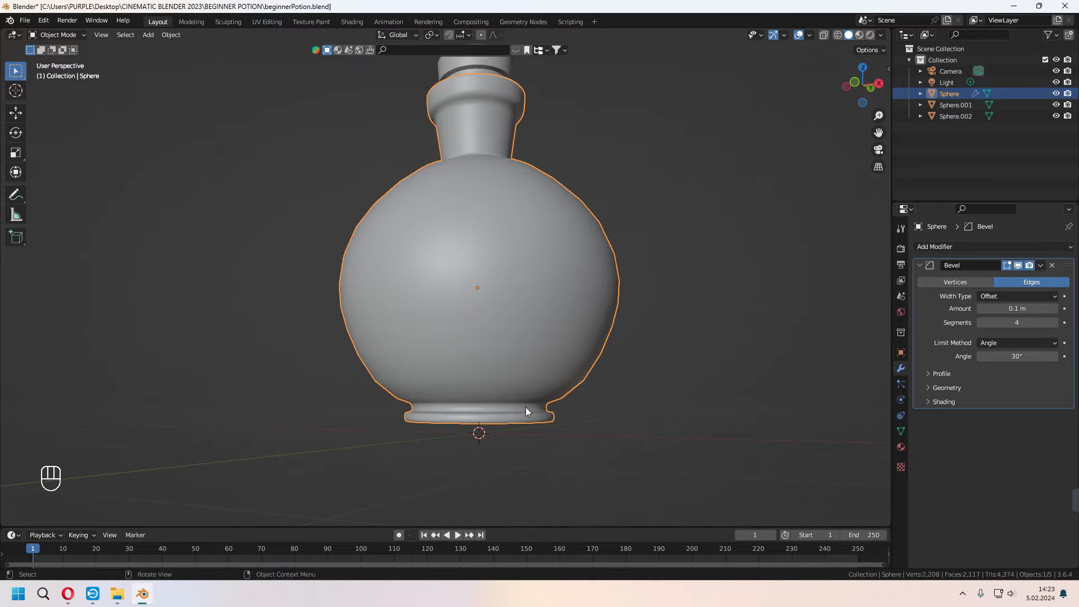
pyautogui.moveTo(516, 397); pyautogui.dragTo(508, 397)
# - Add a three-segment Bevel modifier to the cork as well
pyautogui.press('Tab')
pyautogui.click(527, 361)
pyautogui.click(482, 212)
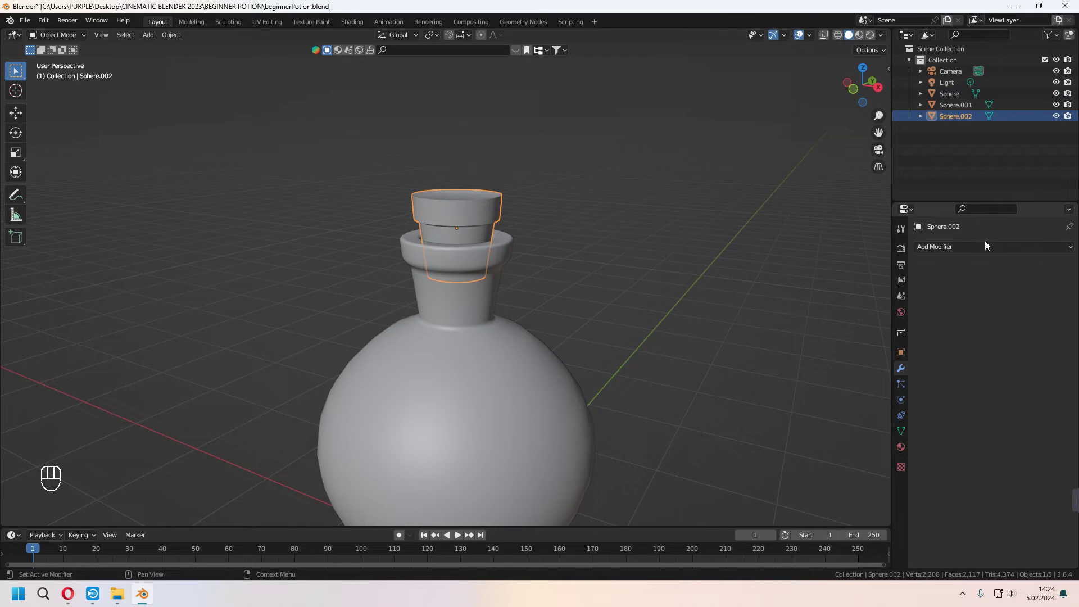
pyautogui.moveTo(990, 248); pyautogui.dragTo(863, 295)
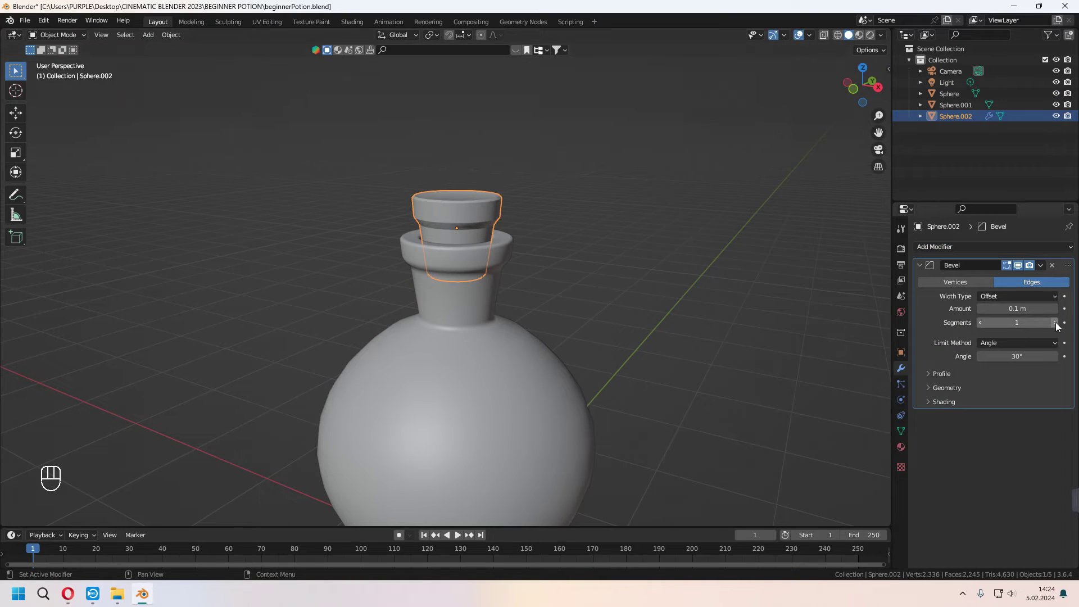
pyautogui.click(1058, 324)
pyautogui.click(1057, 325)
pyautogui.moveTo(1044, 268); pyautogui.dragTo(1024, 280)
pyautogui.click(642, 367)
pyautogui.moveTo(666, 381); pyautogui.dragTo(671, 364)
# - Save the blend file and select the bottle, liquid and cork together
pyautogui.press('ctrl+s')
pyautogui.moveTo(624, 170); pyautogui.dragTo(311, 466)
pyautogui.moveTo(610, 375); pyautogui.dragTo(602, 391)
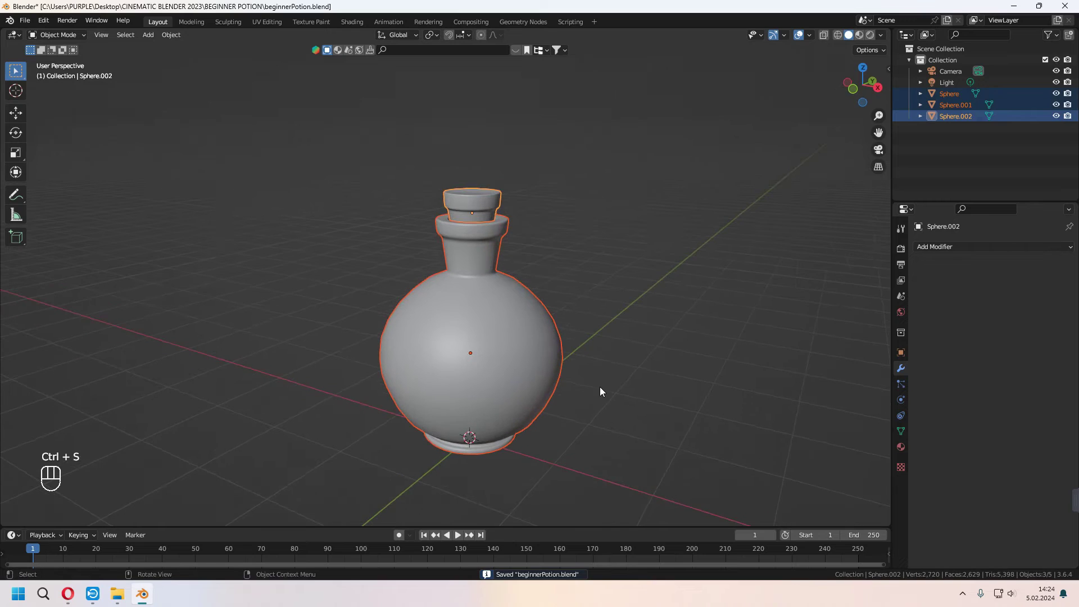
# - Move the three selected objects into a new collection named potion and save again
pyautogui.press('m')
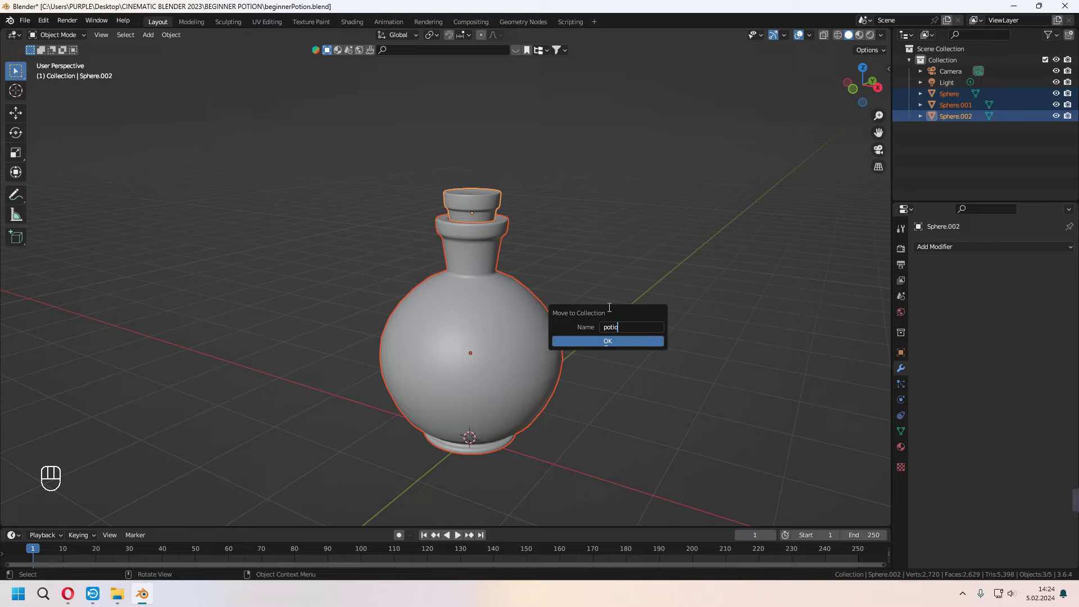
pyautogui.press('ctrl+s')
pyautogui.press('shift+a')
pyautogui.press('shift+a')
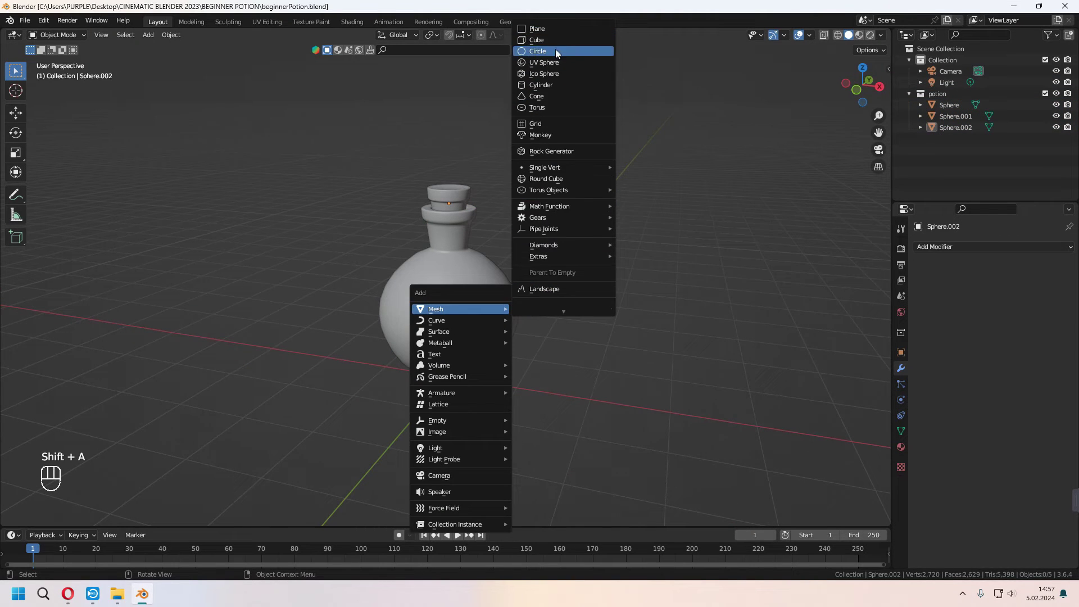
# - Add a circle mesh and view it from directly above
pyautogui.moveTo(577, 268); pyautogui.dragTo(590, 311)
pyautogui.press('KP_7')
pyautogui.press('g')
pyautogui.press('x')
pyautogui.middleClick(764, 334)
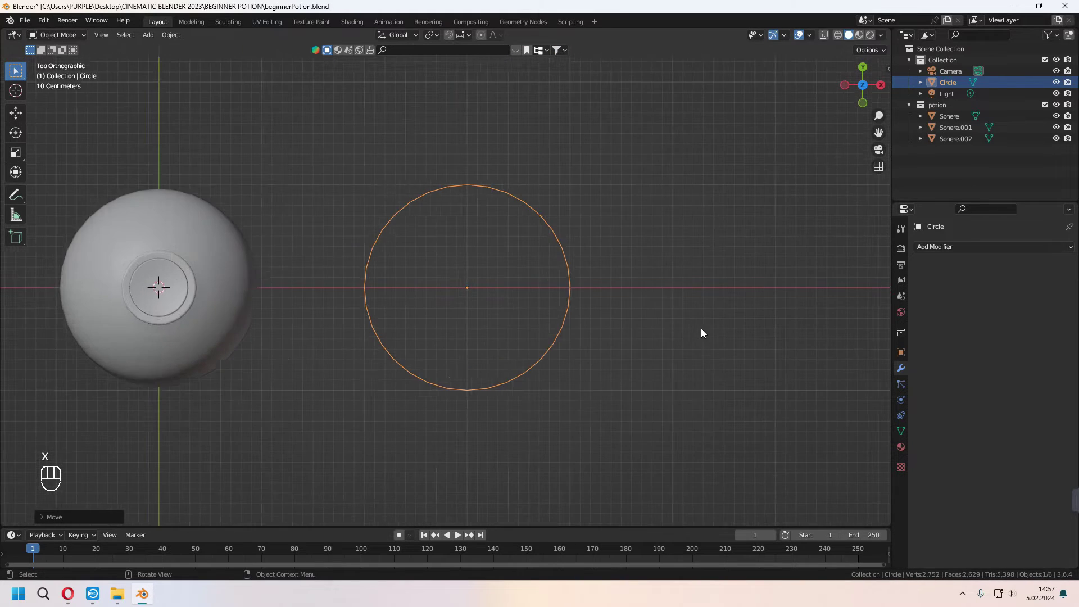
pyautogui.press('KP_7')
# - Duplicate the circle twice, offsetting copies by 1 on X and 1 on Y so they overlap
pyautogui.press('shift+d')
pyautogui.press('x')
pyautogui.press('KP_1')
pyautogui.press('KP_Enter')
pyautogui.moveTo(533, 343); pyautogui.dragTo(521, 373)
pyautogui.press('shift+d')
pyautogui.press('y')
pyautogui.press('KP_1')
pyautogui.press('KP_Enter')
pyautogui.moveTo(552, 348); pyautogui.dragTo(548, 378)
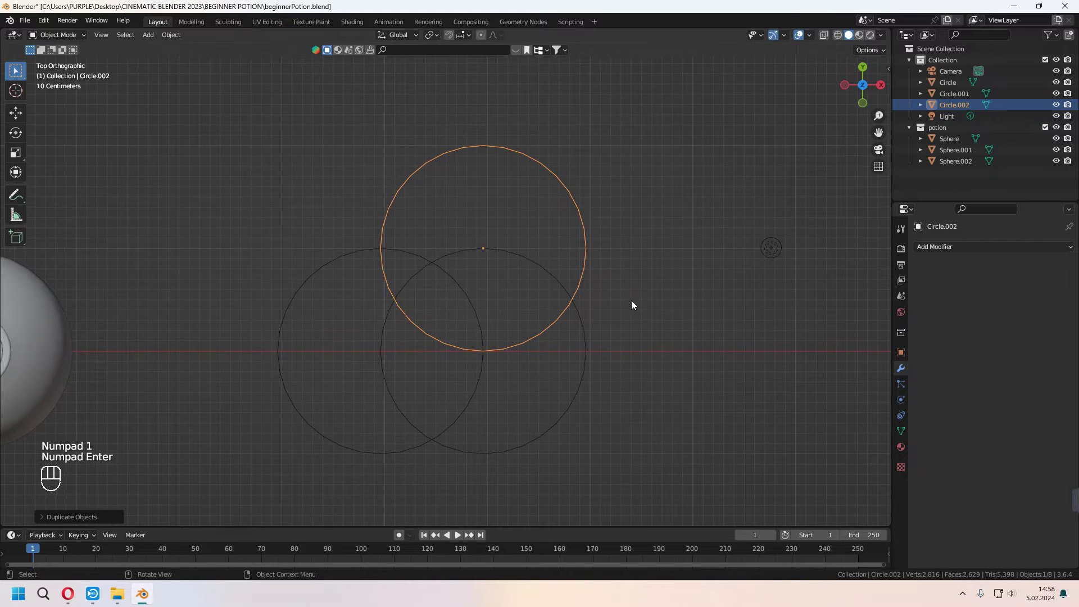
# - Shift the third circle -0.5 on X into a triangular cluster and select all three circles
pyautogui.press('g')
pyautogui.press('x')
pyautogui.press('KP_Subtract')
pyautogui.press('KP_Decimal')
pyautogui.press('KP_5')
pyautogui.press('KP_Enter')
pyautogui.moveTo(518, 266); pyautogui.dragTo(291, 426)
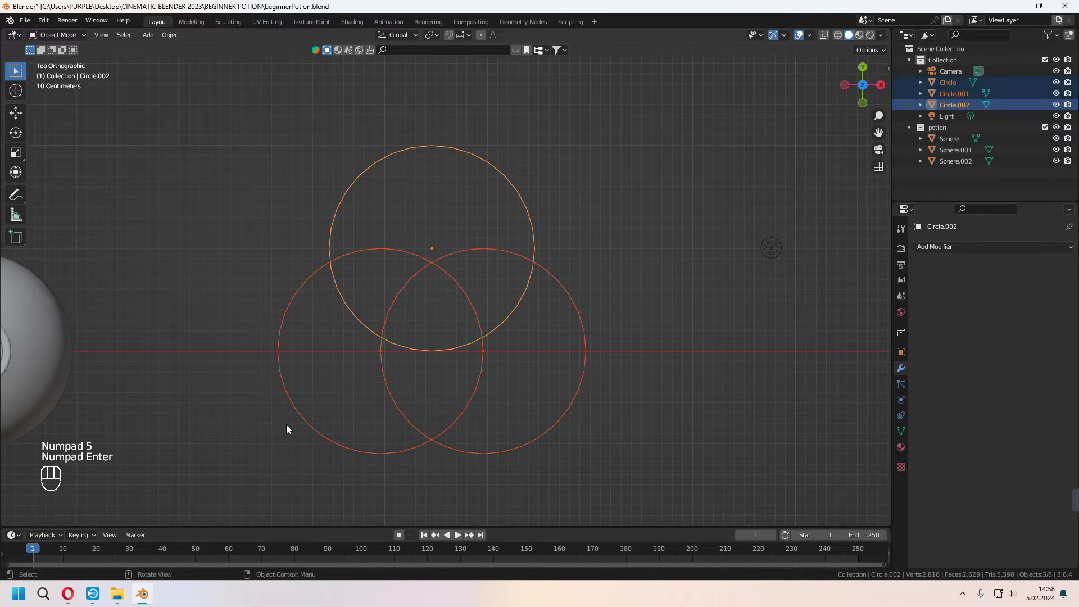
# - Join the three circles into one object and delete the inner overlapping vertices
pyautogui.press('ctrl+j')
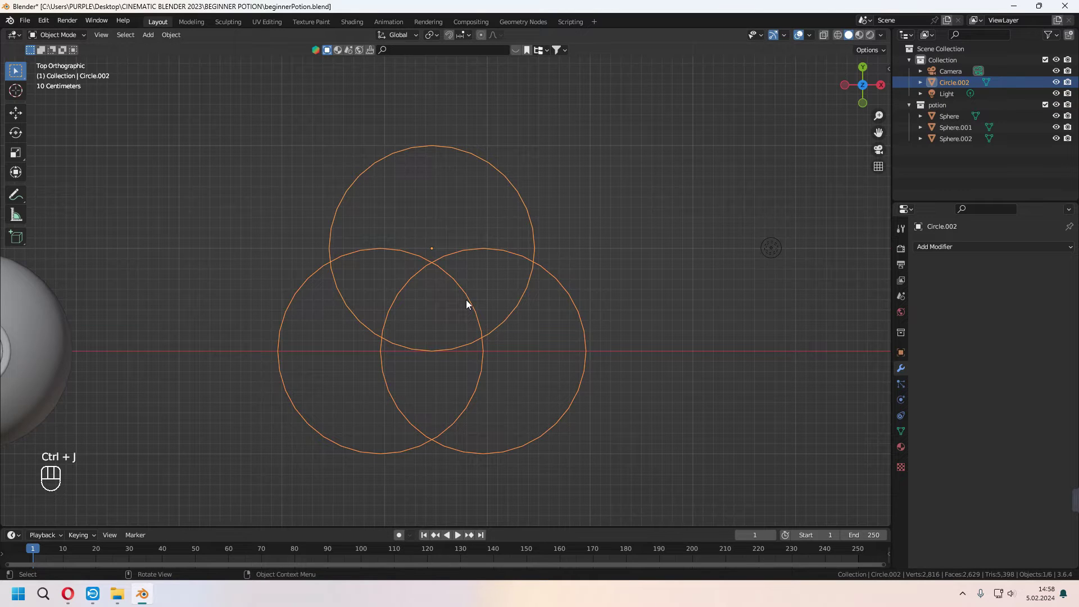
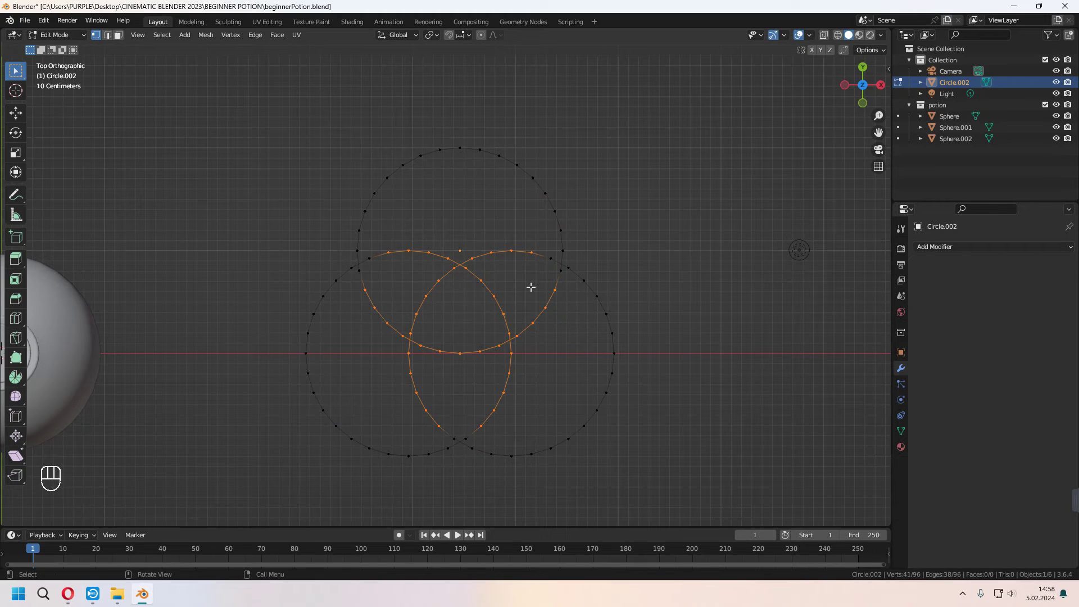
pyautogui.press('x')
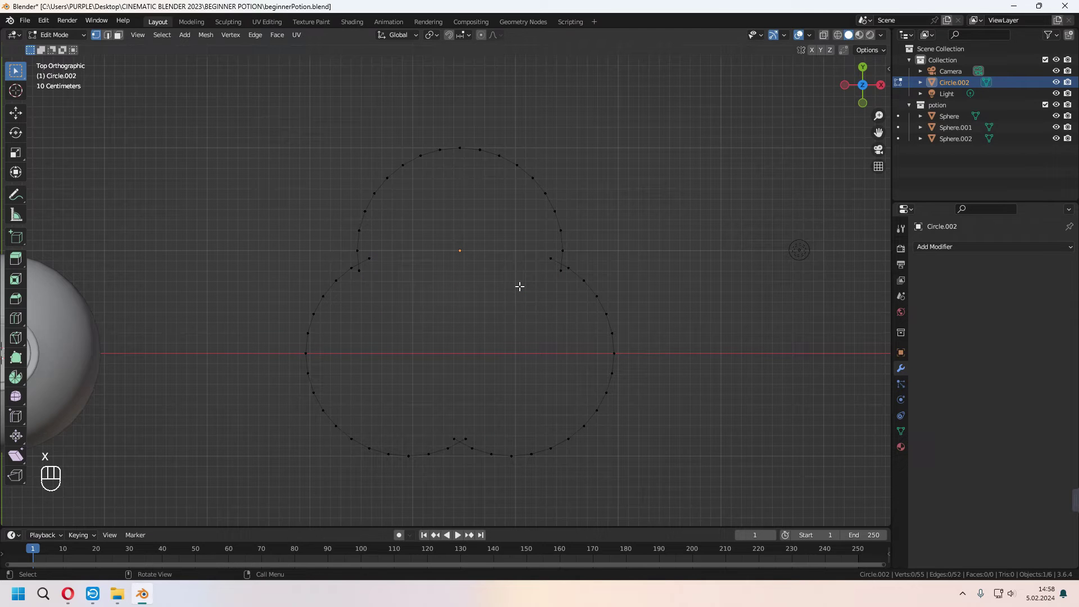
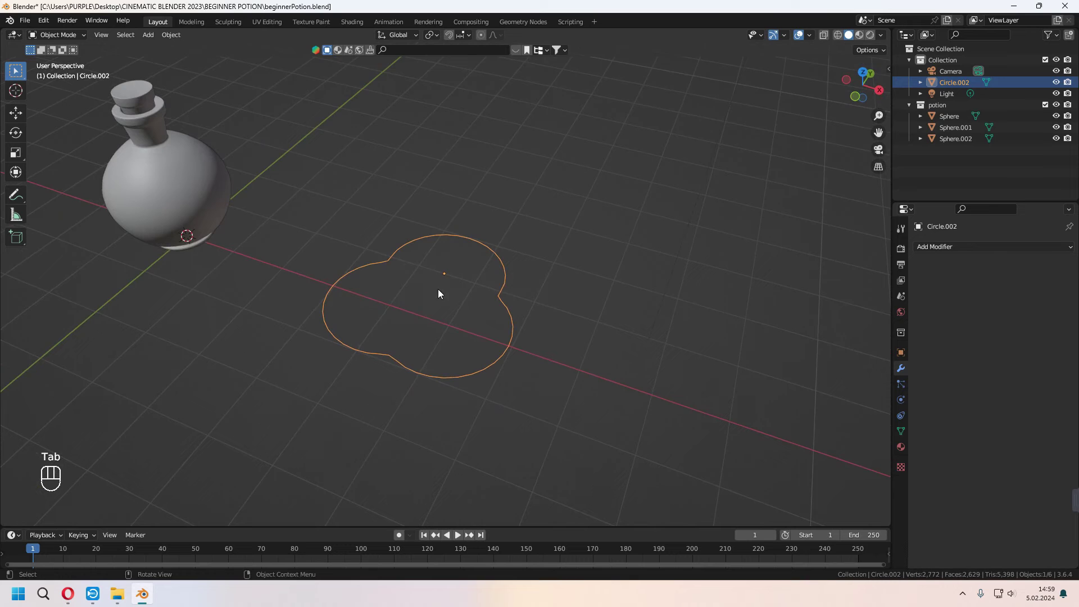
# - Add a Screw modifier (360°, 4.6 m screw, 2 iterations, Z axis) to sweep the clover outline into a twisted column
pyautogui.moveTo(428, 309); pyautogui.dragTo(491, 319)
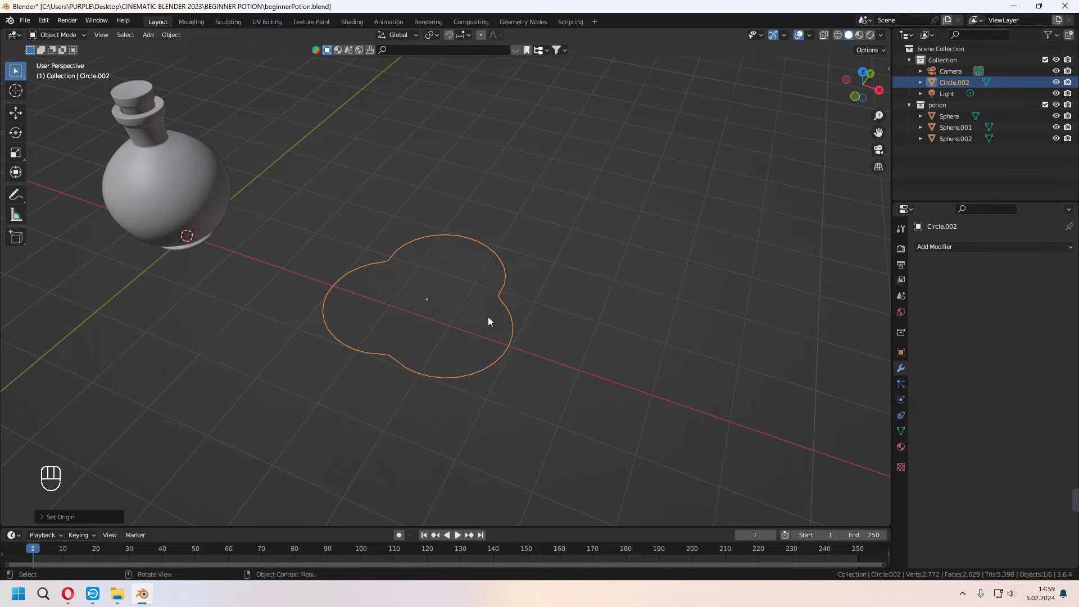
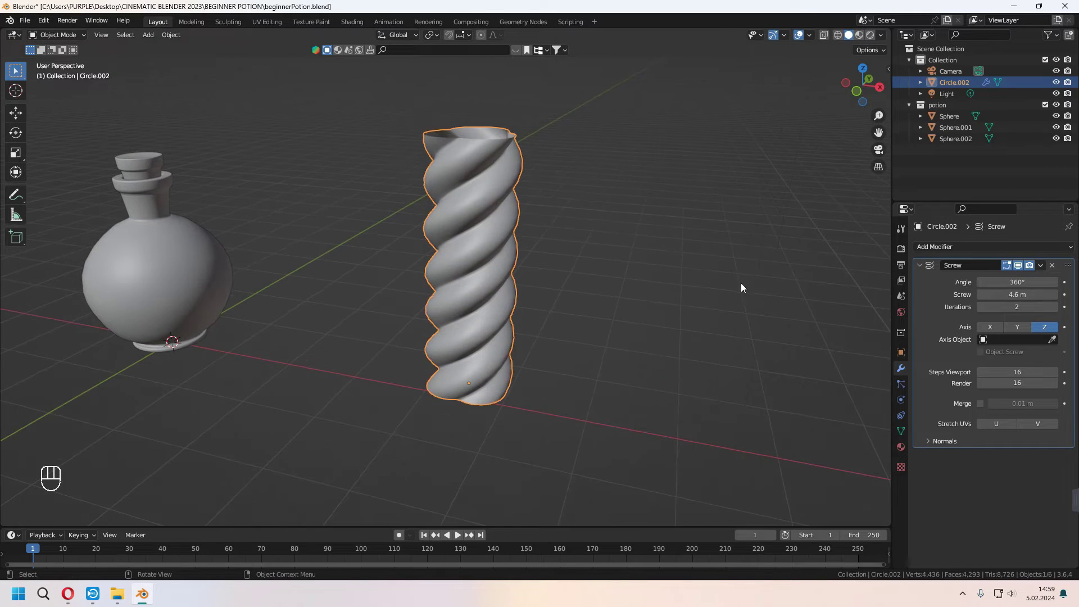
pyautogui.press('s')
pyautogui.middleClick(564, 340)
# - Snap the twisted column to the 3D cursor at the bottle and scale it along Z
pyautogui.press('shift+s')
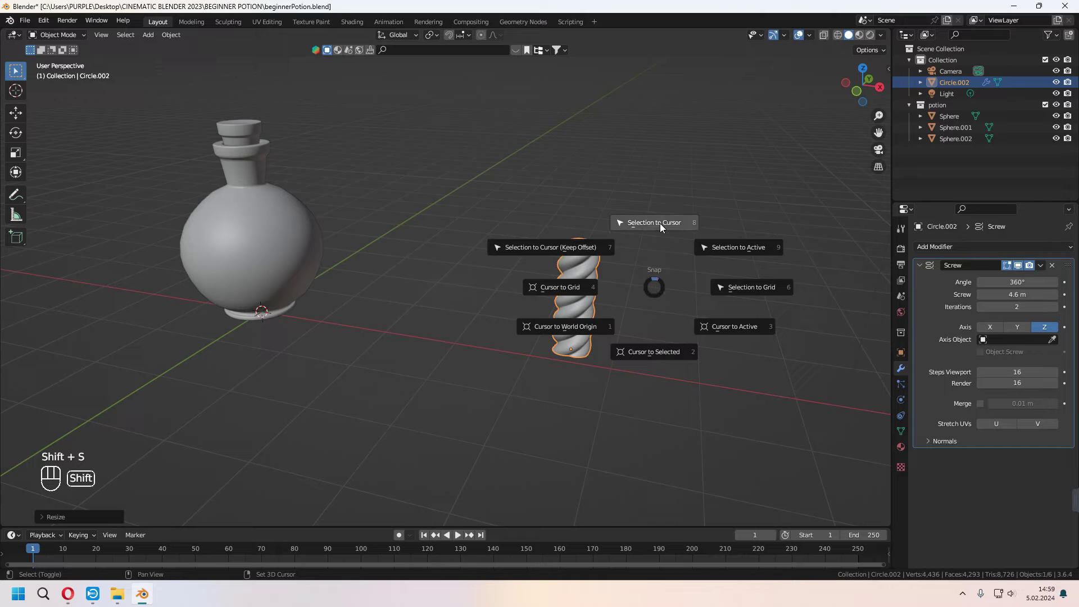
pyautogui.middleClick(423, 300)
pyautogui.middleClick(560, 321)
pyautogui.moveTo(441, 327); pyautogui.dragTo(545, 317)
pyautogui.moveTo(572, 319); pyautogui.dragTo(545, 322)
pyautogui.moveTo(626, 337); pyautogui.dragTo(558, 329)
pyautogui.click(564, 334)
pyautogui.press('s')
pyautogui.press('z')
pyautogui.moveTo(658, 277); pyautogui.dragTo(615, 315)
pyautogui.moveTo(599, 303); pyautogui.dragTo(570, 275)
pyautogui.moveTo(585, 287); pyautogui.dragTo(594, 370)
# - Add a Bezier circle curve and shrink it to fit around the bottle neck
pyautogui.press('shift+a')
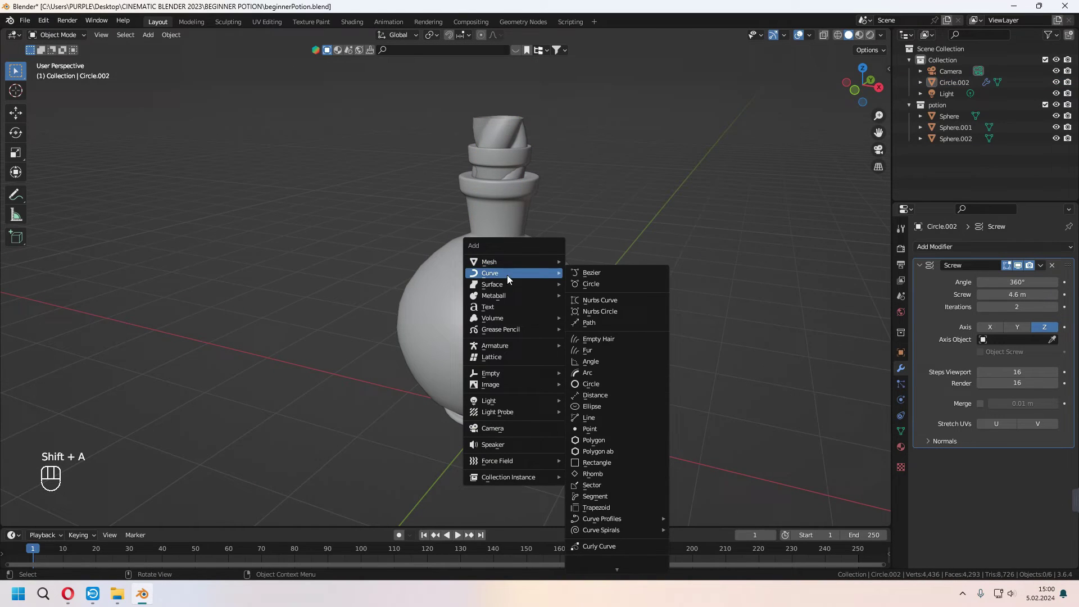
pyautogui.moveTo(599, 341); pyautogui.dragTo(615, 352)
pyautogui.press('g')
pyautogui.press('z')
pyautogui.click(649, 265)
pyautogui.press('s')
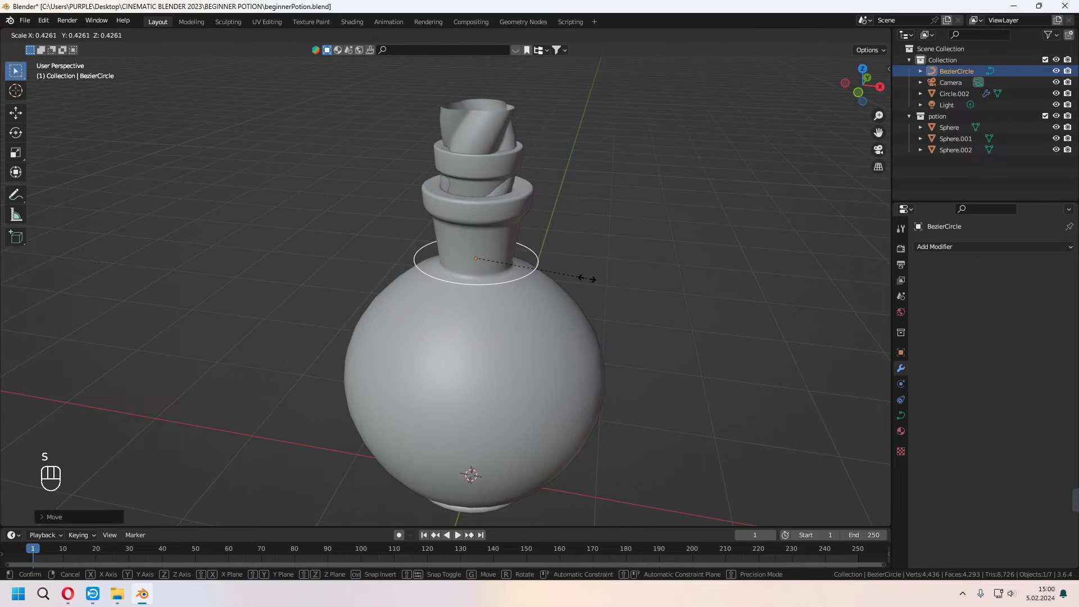
pyautogui.moveTo(589, 317); pyautogui.dragTo(580, 283)
pyautogui.click(612, 344)
# - Raise the circle along Z to neck height and reselect the twisted rope column
pyautogui.press('s')
pyautogui.press('g')
pyautogui.press('z')
pyautogui.click(597, 354)
pyautogui.click(494, 179)
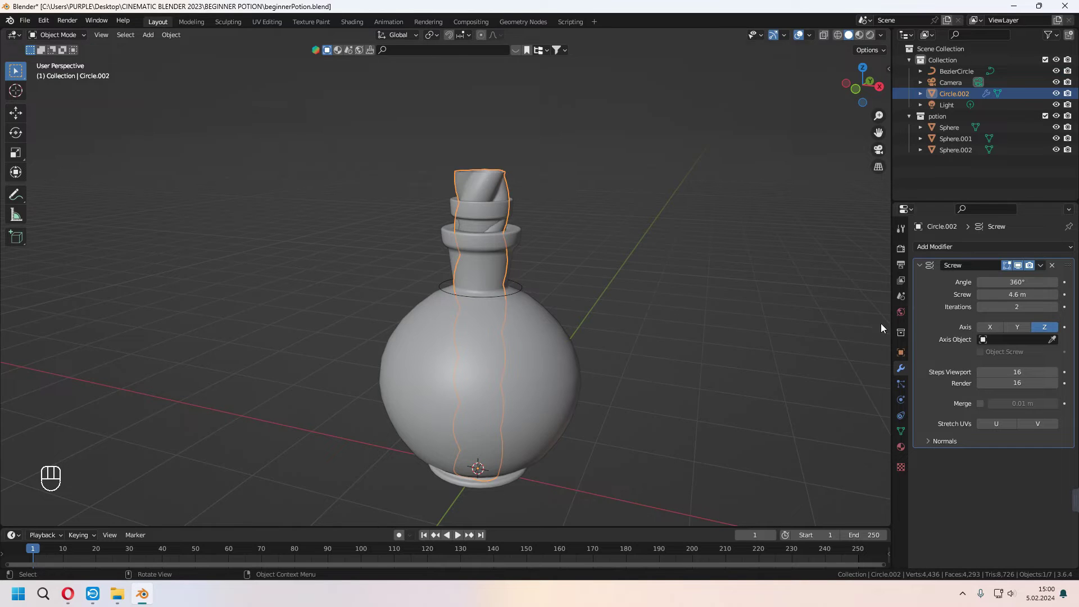
# - Add a Curve modifier below the Screw modifier on the rope column
pyautogui.moveTo(970, 250); pyautogui.dragTo(941, 304)
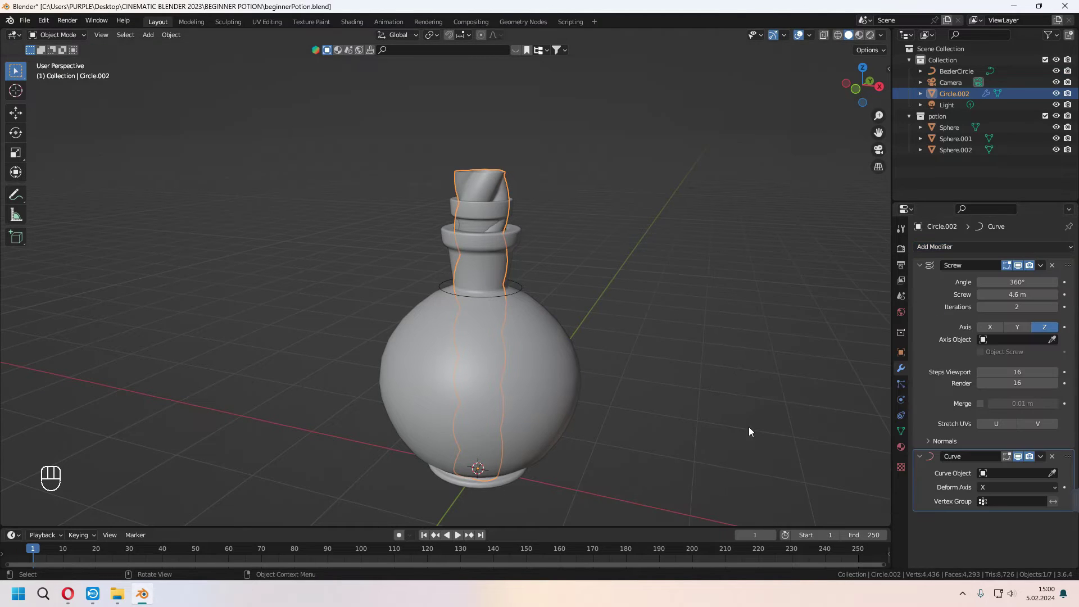
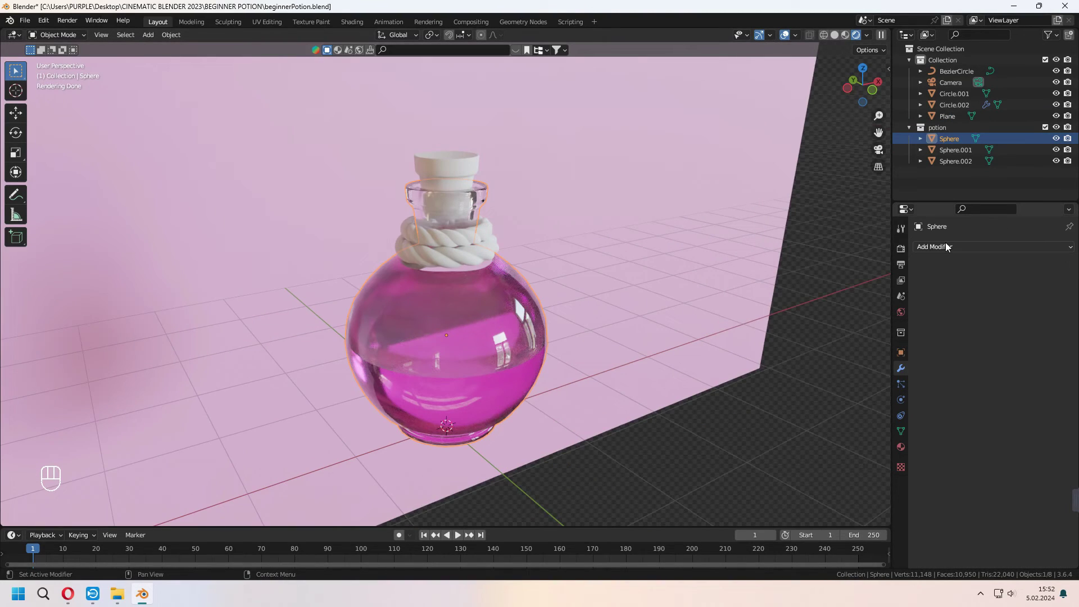
# - Add a Solidify modifier to the bottle with 0.01 m thickness and -1 offset for glass walls
pyautogui.moveTo(948, 246); pyautogui.dragTo(863, 444)
pyautogui.click(588, 333)
pyautogui.middleClick(583, 328)
pyautogui.middleClick(614, 280)
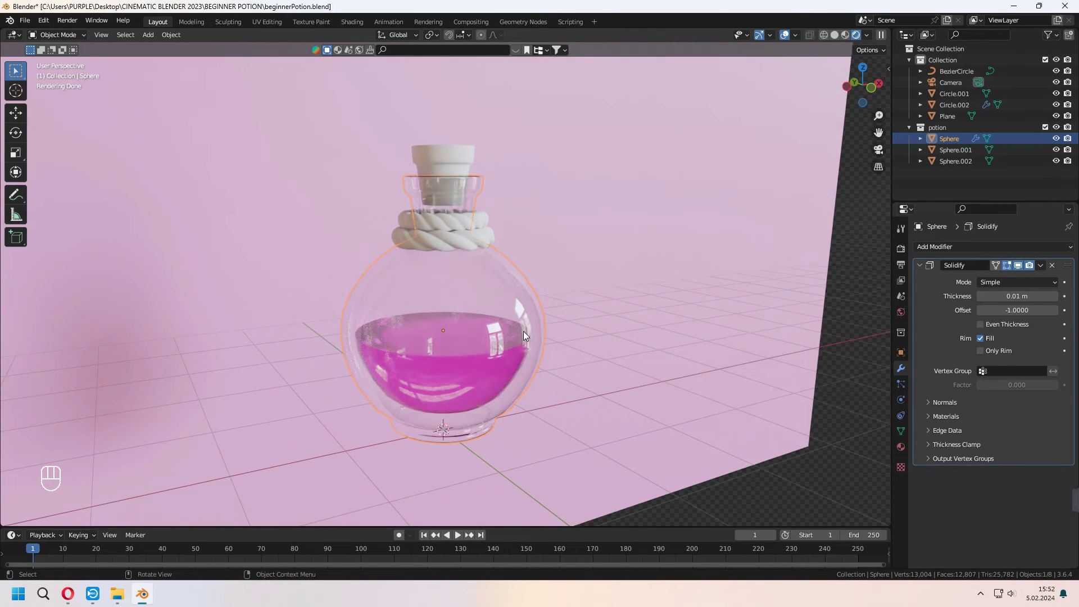
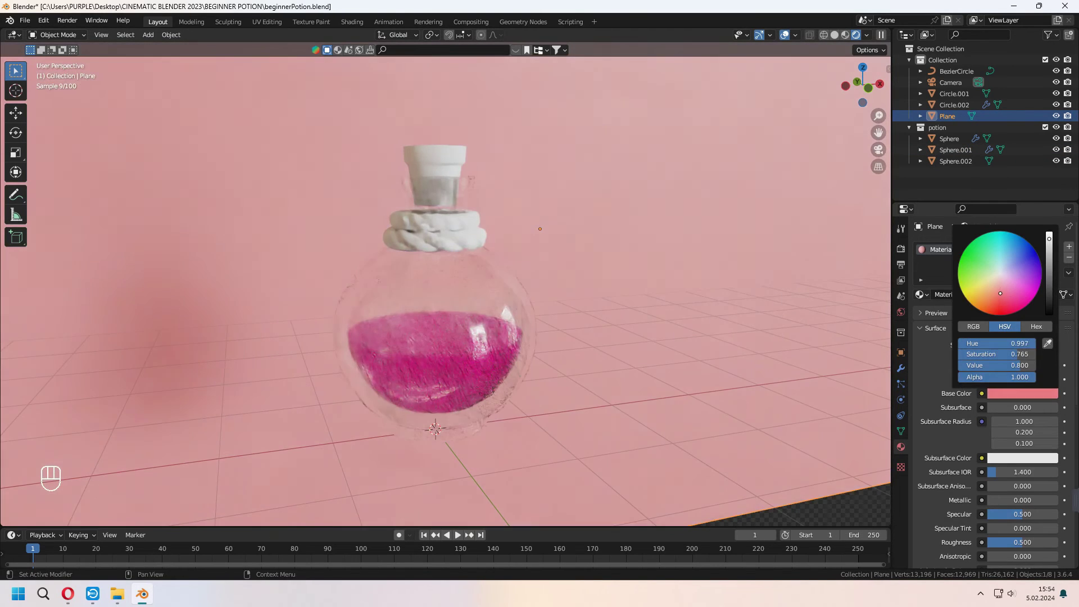
# - Add an Area light and move it along X and Z to sit above the bottle
pyautogui.moveTo(491, 340); pyautogui.dragTo(450, 352)
pyautogui.middleClick(398, 341)
pyautogui.press('g')
pyautogui.press('x')
pyautogui.press('shift+a')
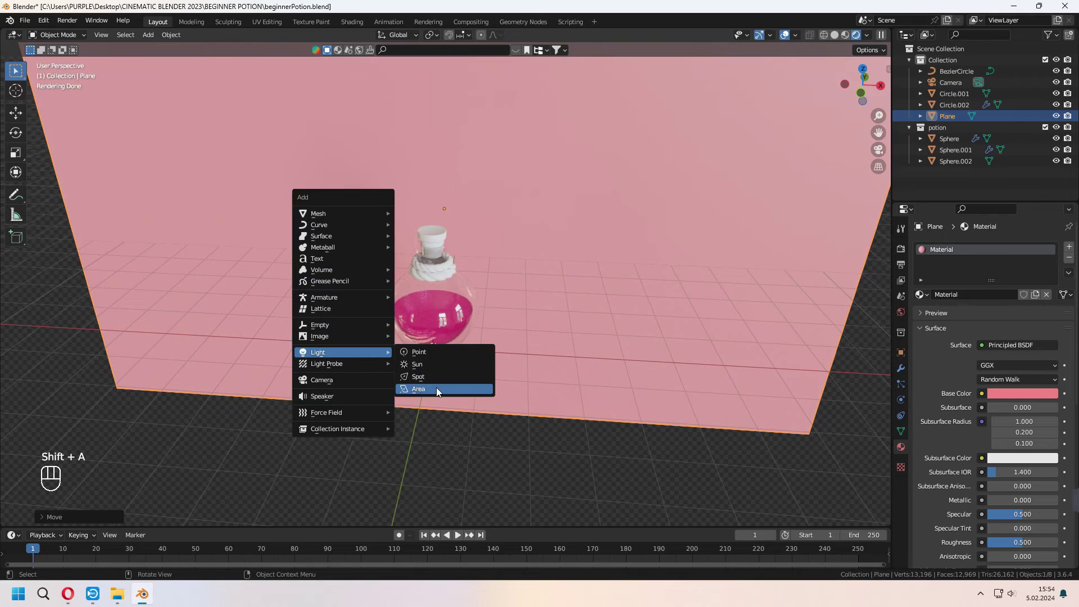
pyautogui.moveTo(481, 372); pyautogui.dragTo(444, 370)
pyautogui.press('g')
pyautogui.press('z')
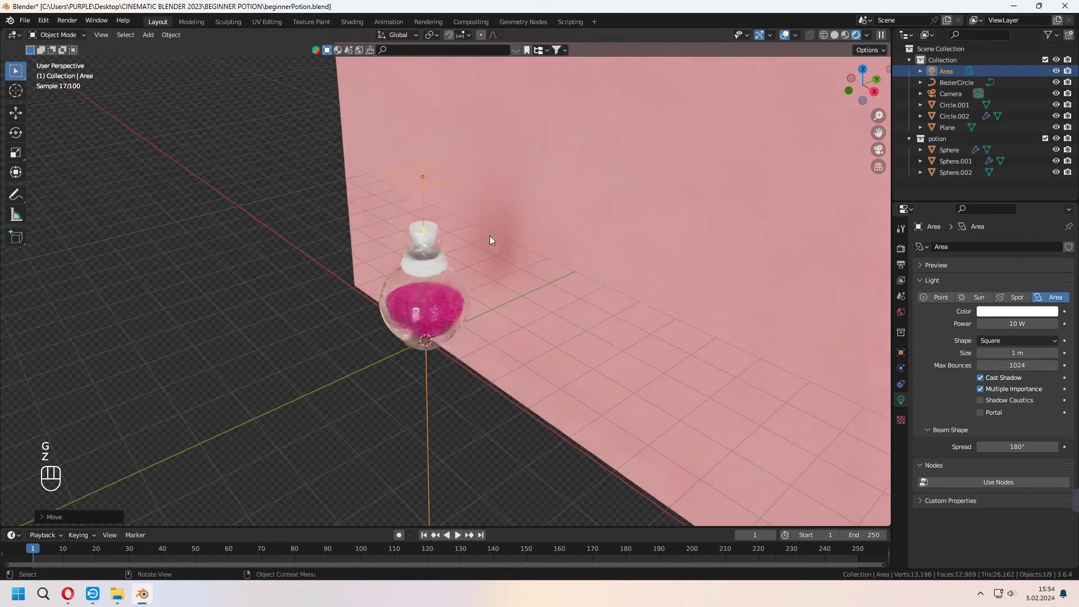
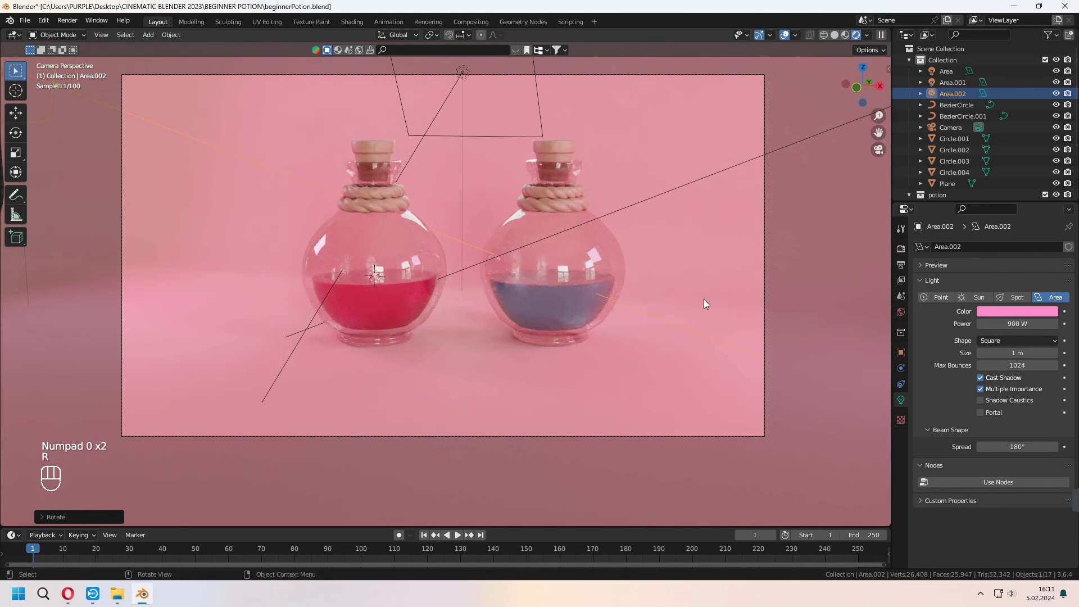
# - Save the potion scene file with Ctrl+S
pyautogui.press('ctrl+s')
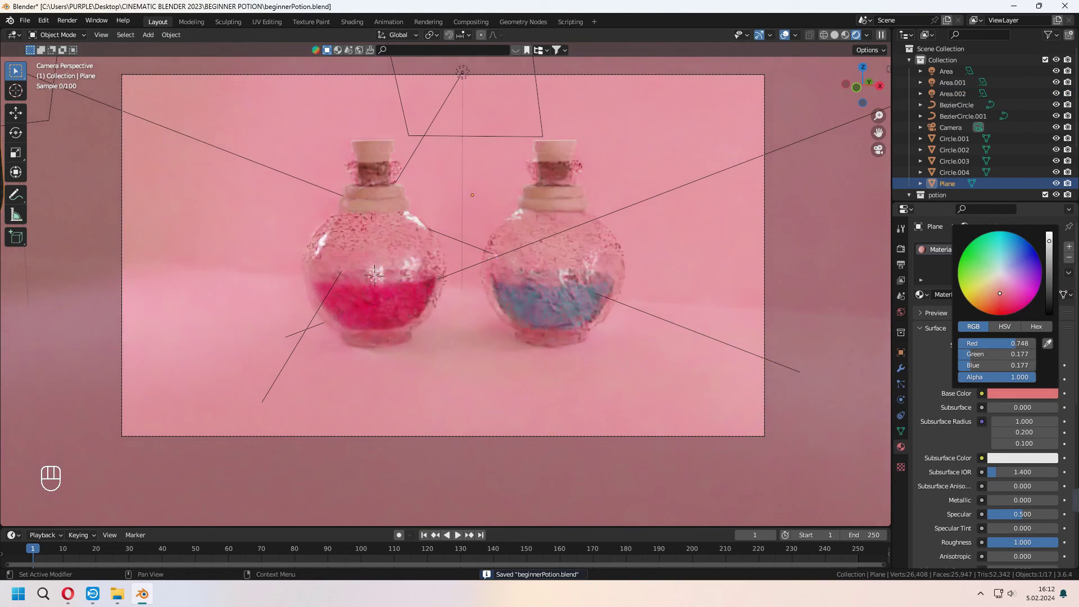
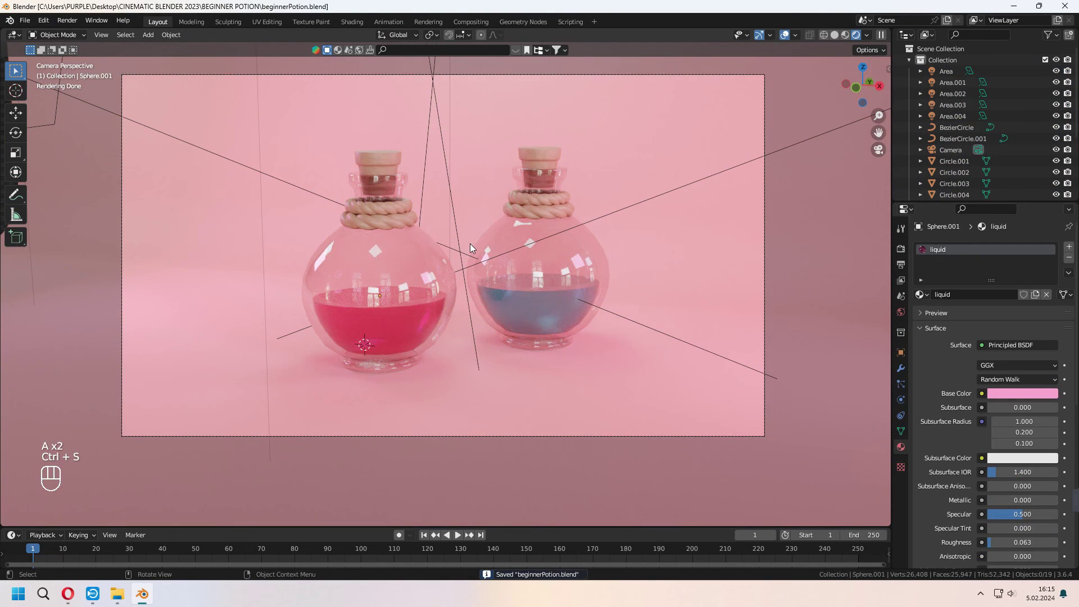
# - Set output resolution to 3840×2160 and review the render sampling and colour settings
pyautogui.click(900, 267)
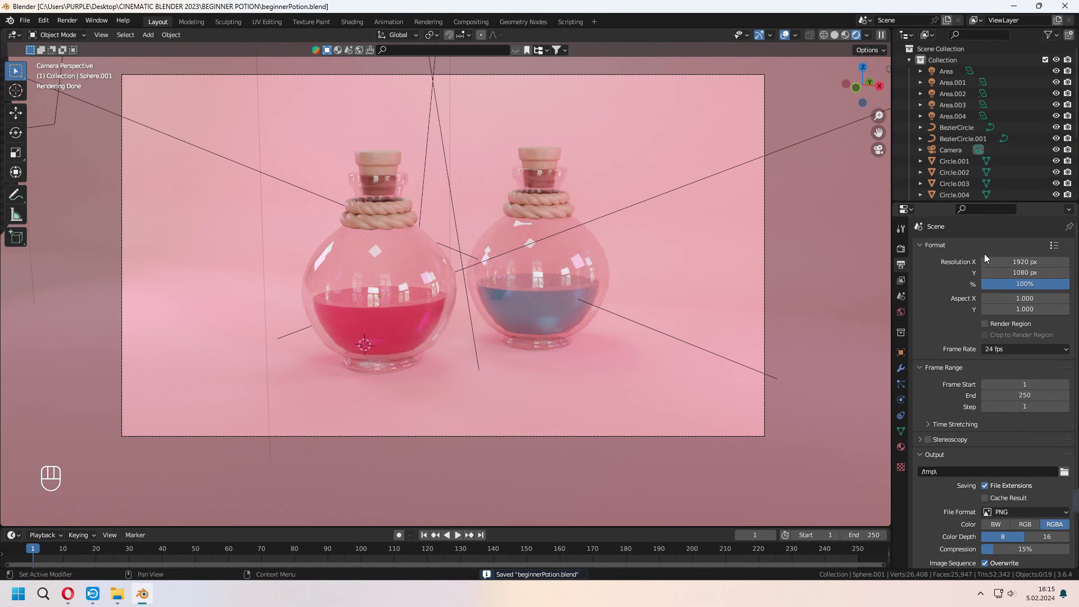
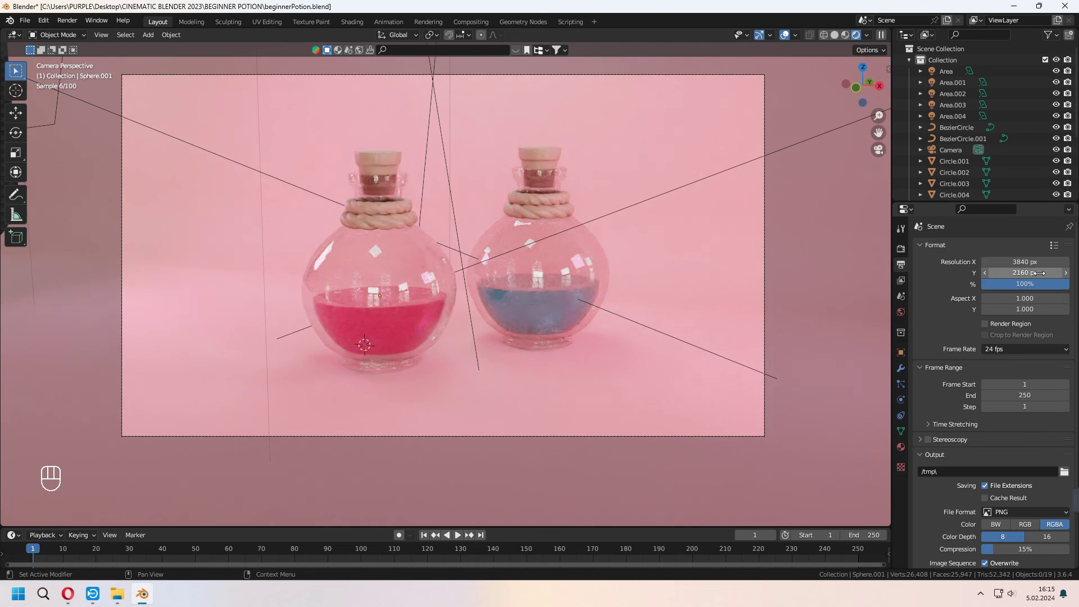
pyautogui.click(905, 249)
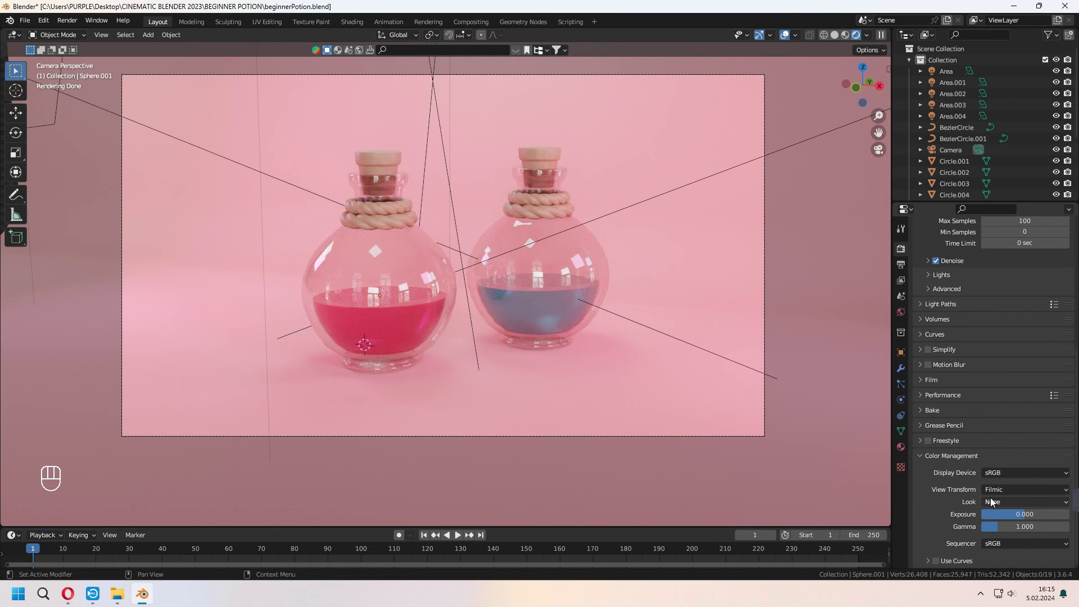
pyautogui.moveTo(1031, 504); pyautogui.dragTo(1023, 464)
pyautogui.moveTo(1022, 504); pyautogui.dragTo(1019, 455)
pyautogui.moveTo(1020, 502); pyautogui.dragTo(1020, 465)
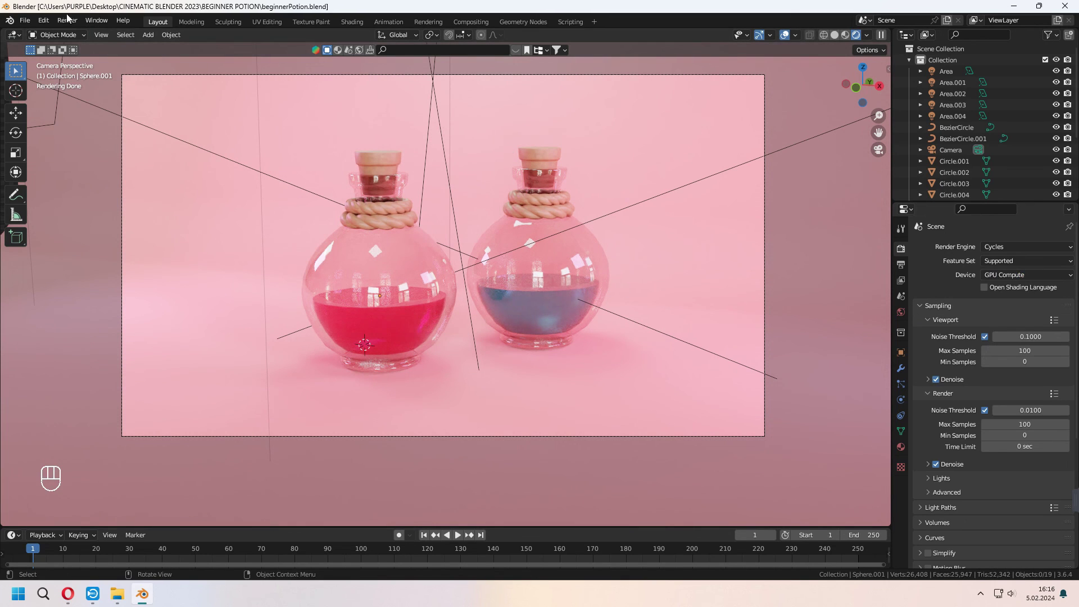